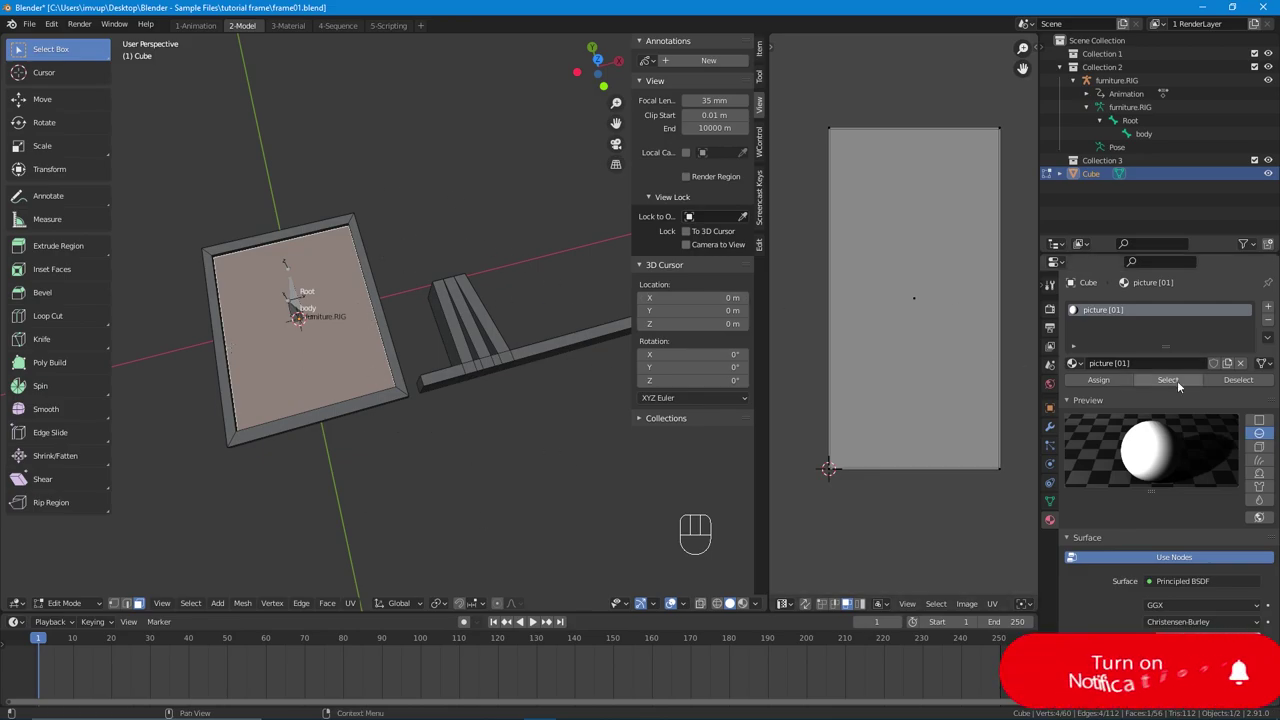
# Step: Use the picture material slot's Select/Deselect buttons, then clear the selection on the frame
pyautogui.click(1178, 384)
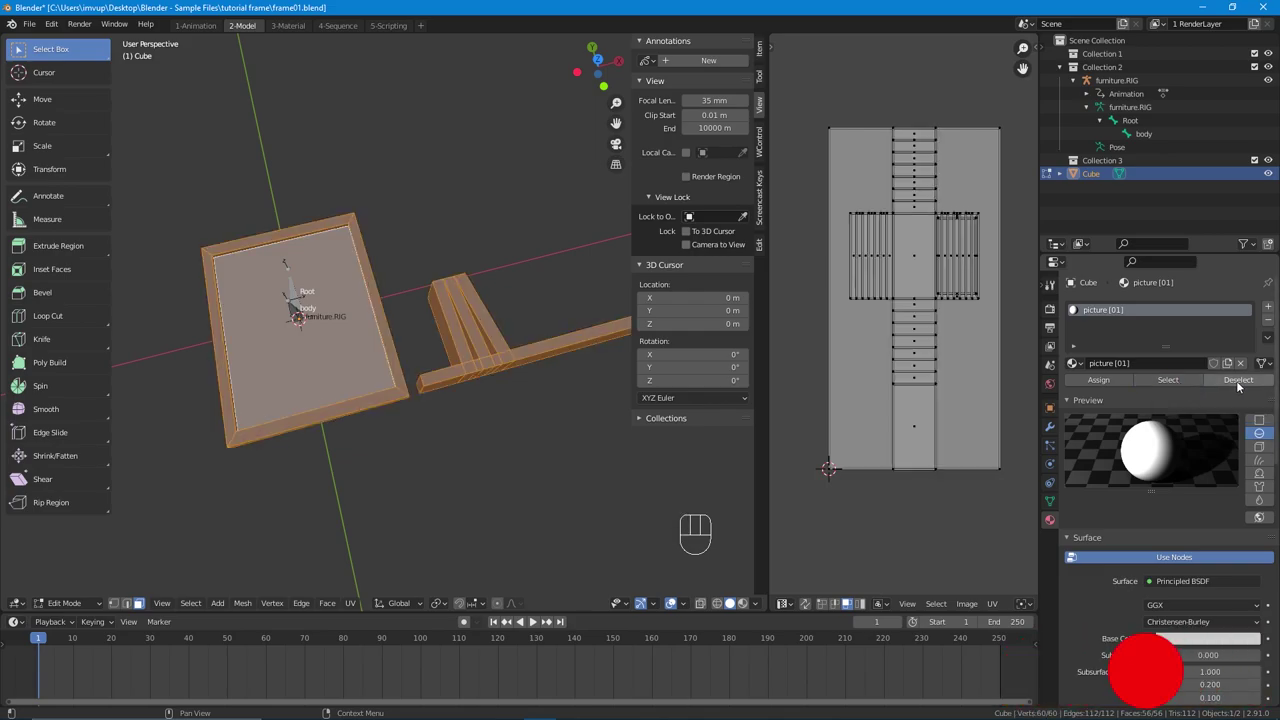
pyautogui.click(1241, 385)
pyautogui.click(1202, 383)
pyautogui.moveTo(288, 384); pyautogui.dragTo(282, 386)
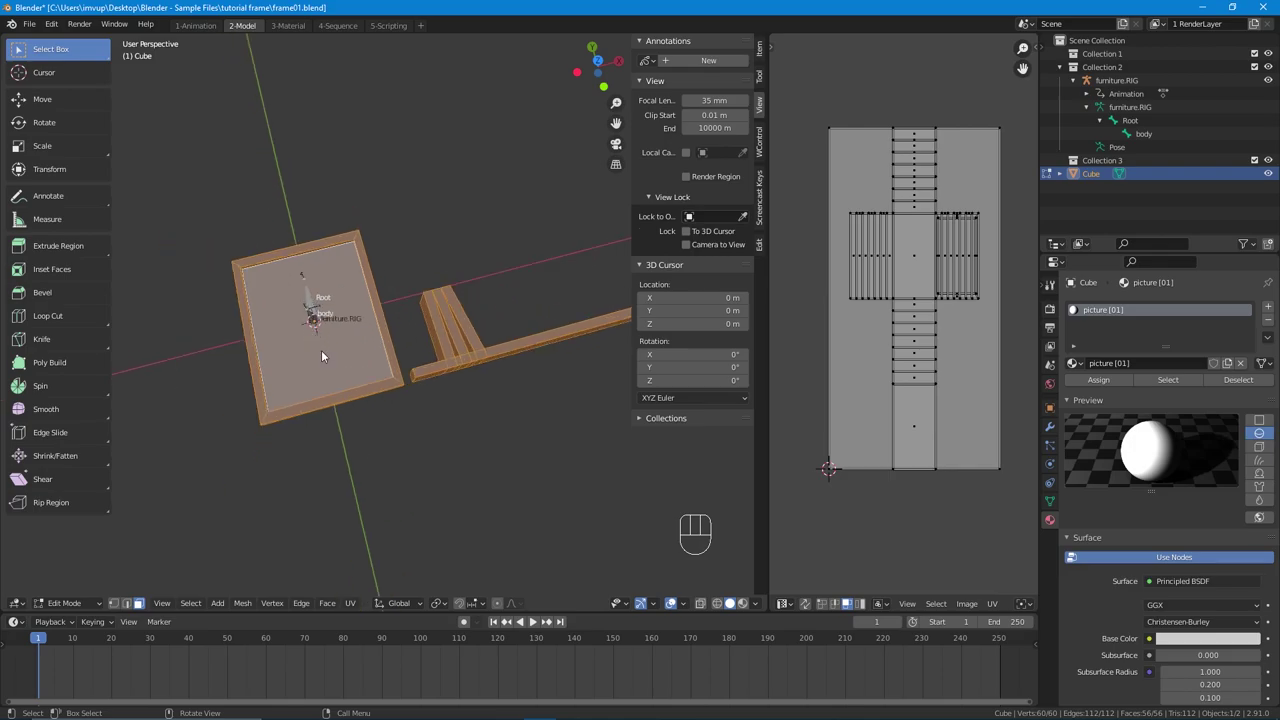
pyautogui.click(323, 360)
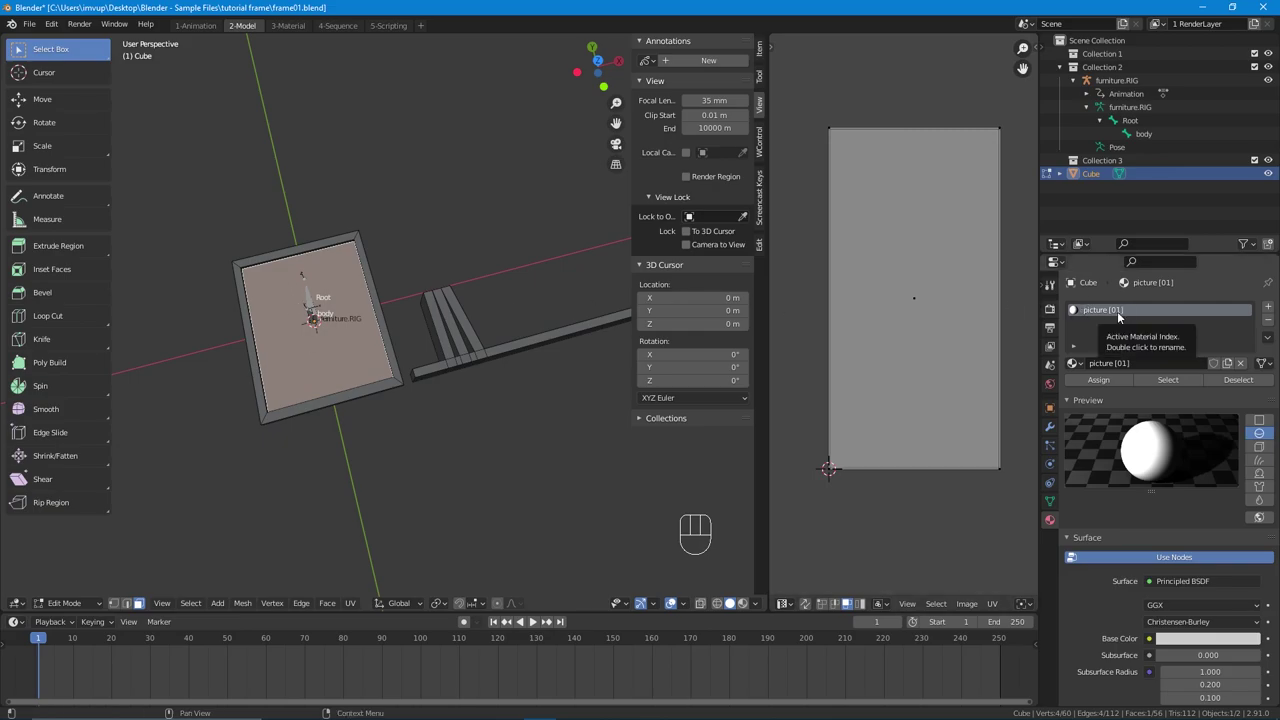
# Step: Select the shelf books, frame edge faces and then the whole frame and shelf
pyautogui.moveTo(455, 322); pyautogui.dragTo(571, 393)
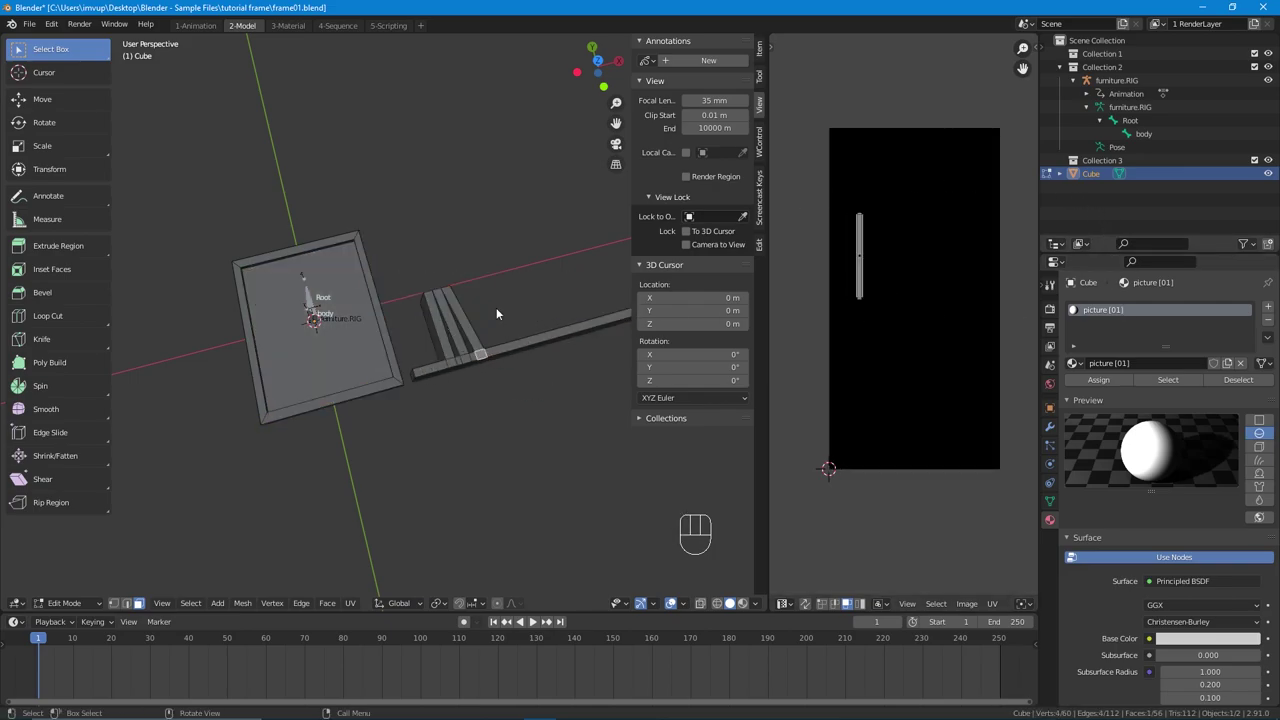
pyautogui.moveTo(467, 319); pyautogui.dragTo(493, 330)
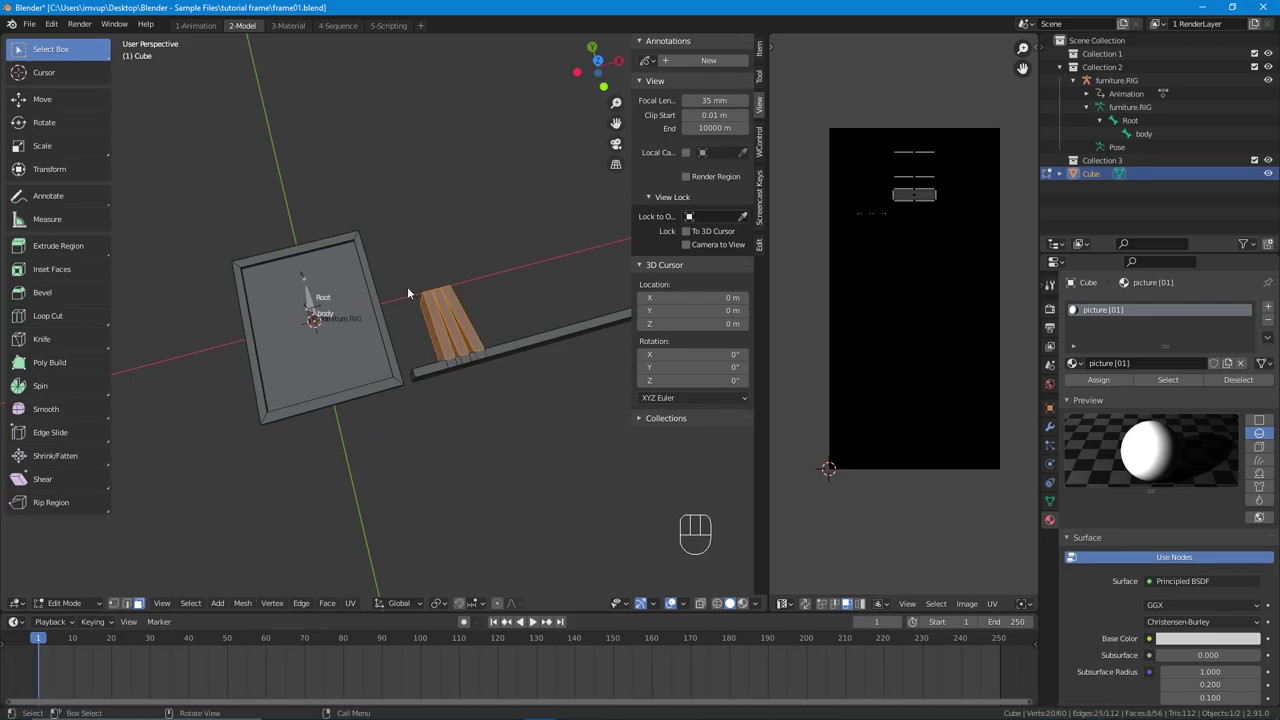
pyautogui.click(470, 324)
pyautogui.click(497, 355)
pyautogui.click(314, 325)
pyautogui.click(339, 406)
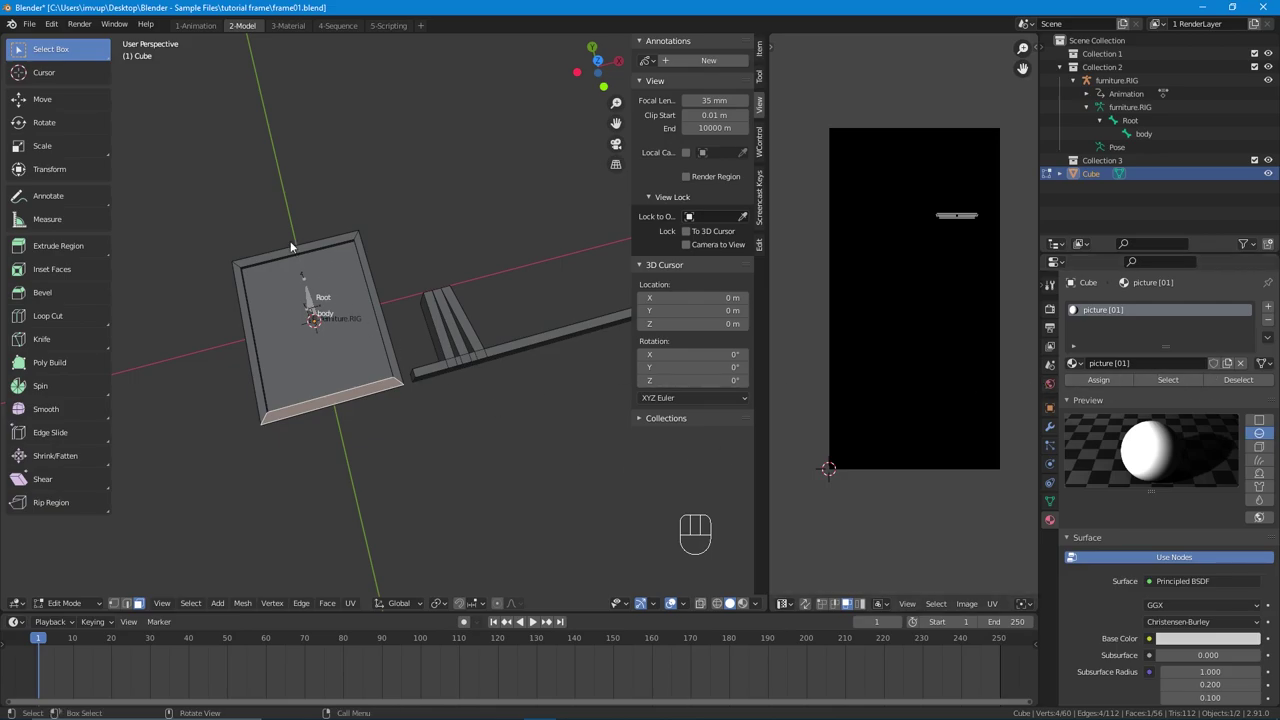
pyautogui.moveTo(230, 226); pyautogui.dragTo(661, 463)
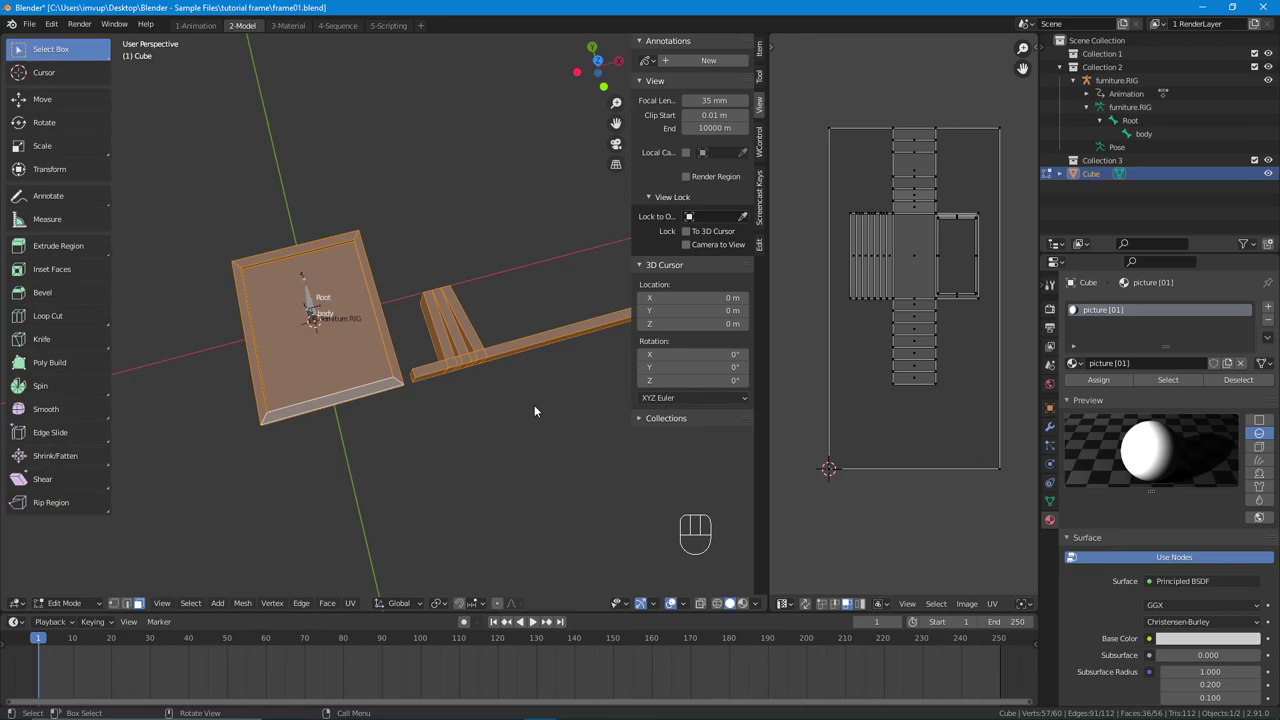
# Step: Clear the selection and leave only the picture face inside the frame selected
pyautogui.click(371, 359)
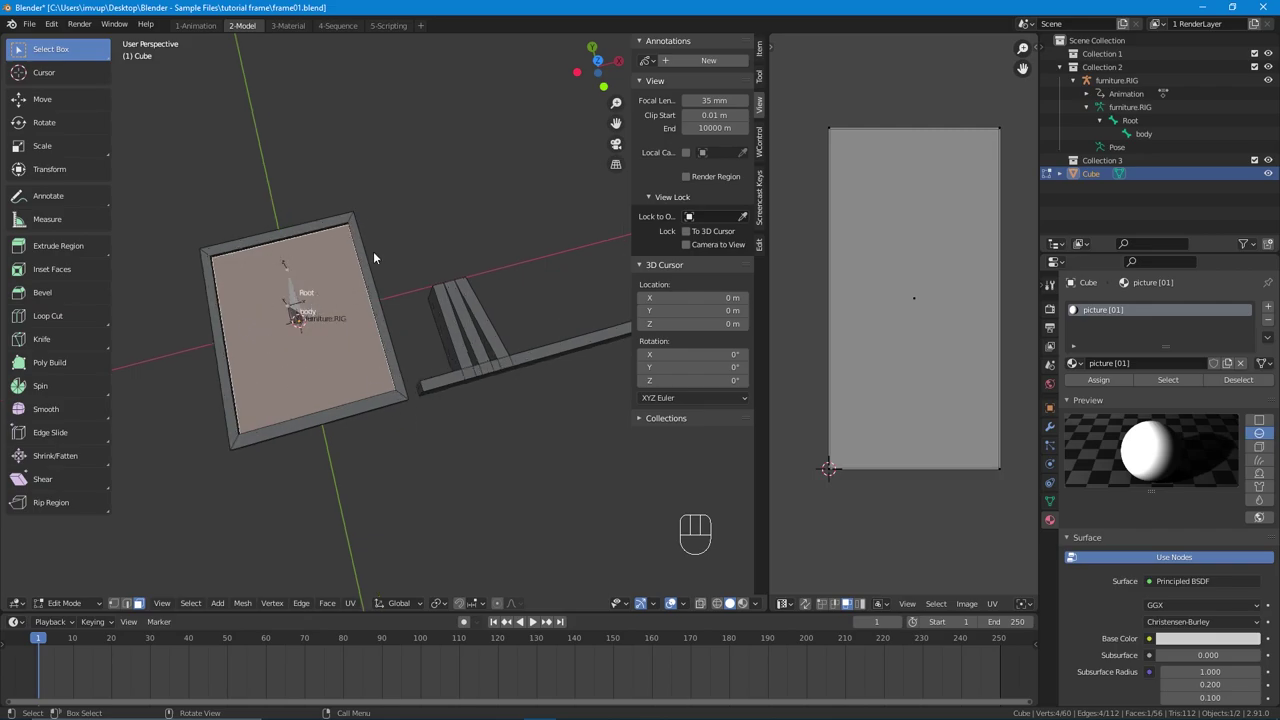
pyautogui.moveTo(418, 267); pyautogui.dragTo(501, 344)
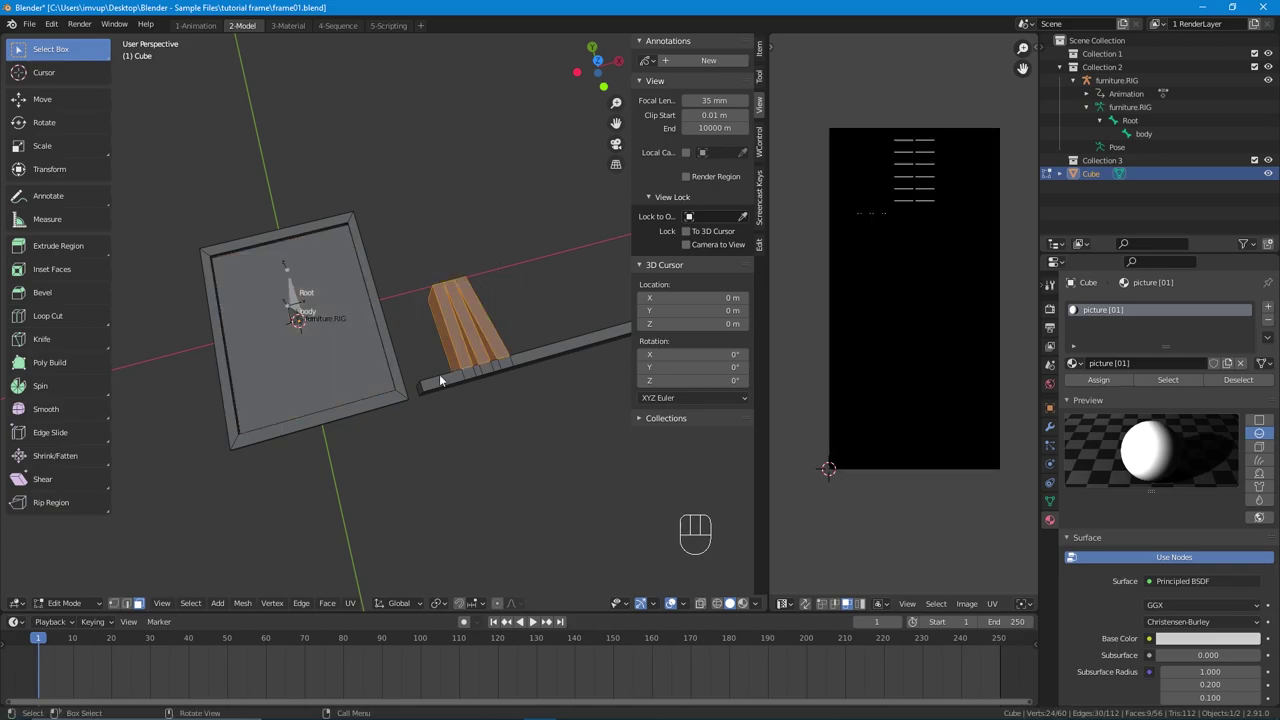
pyautogui.click(446, 379)
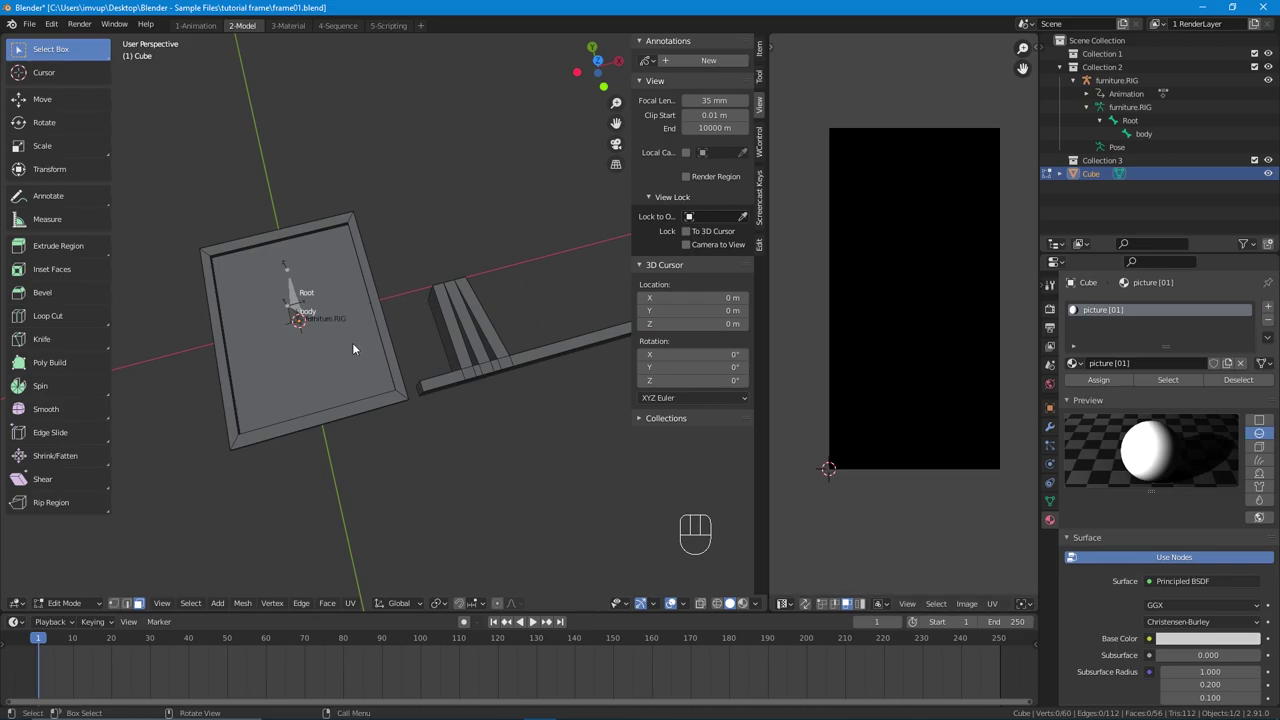
pyautogui.click(357, 347)
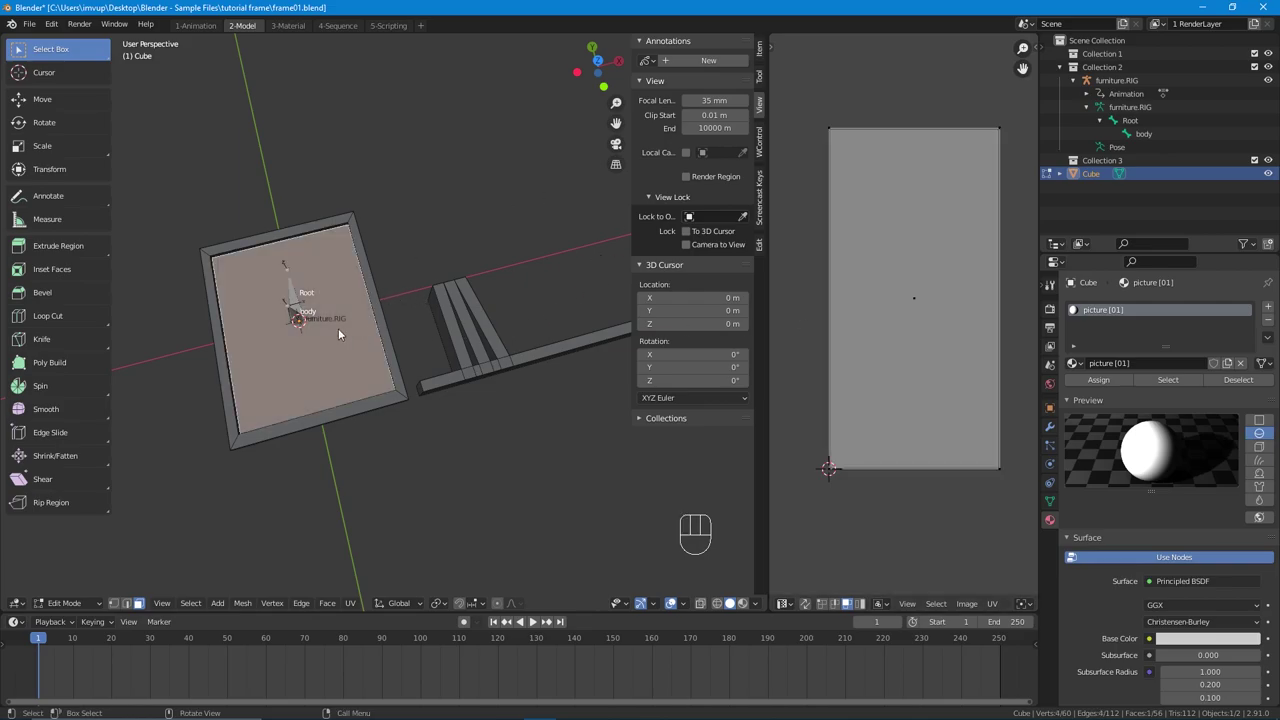
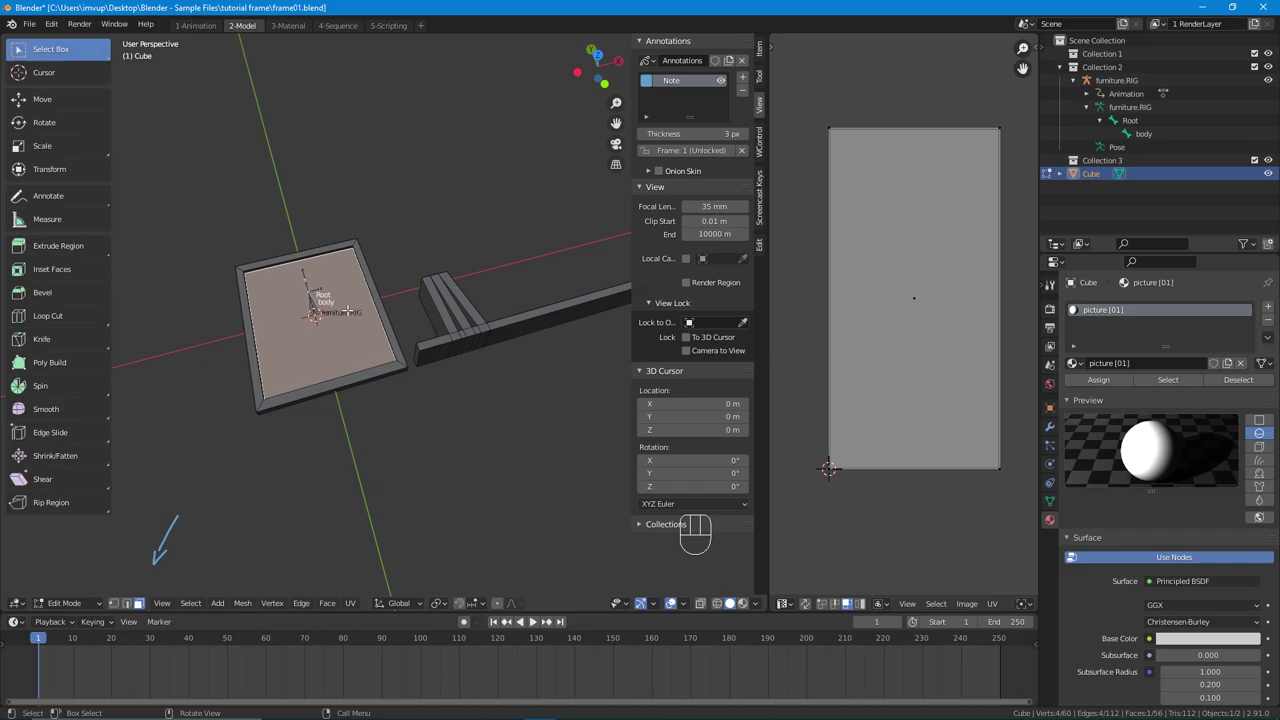
# Step: Unwrap the selected picture face with U
pyautogui.press('u')
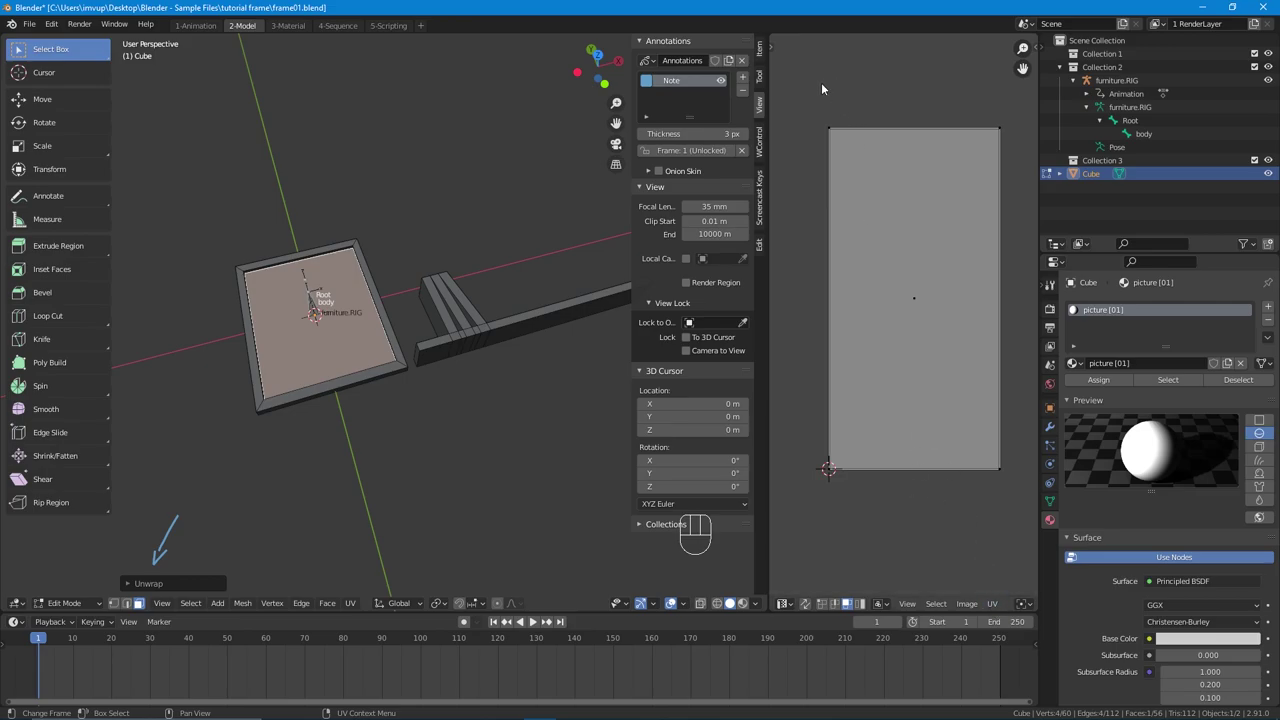
# Step: Set the new image size to 512 by 512 in the Resize Image dialog
pyautogui.moveTo(967, 608); pyautogui.dragTo(987, 482)
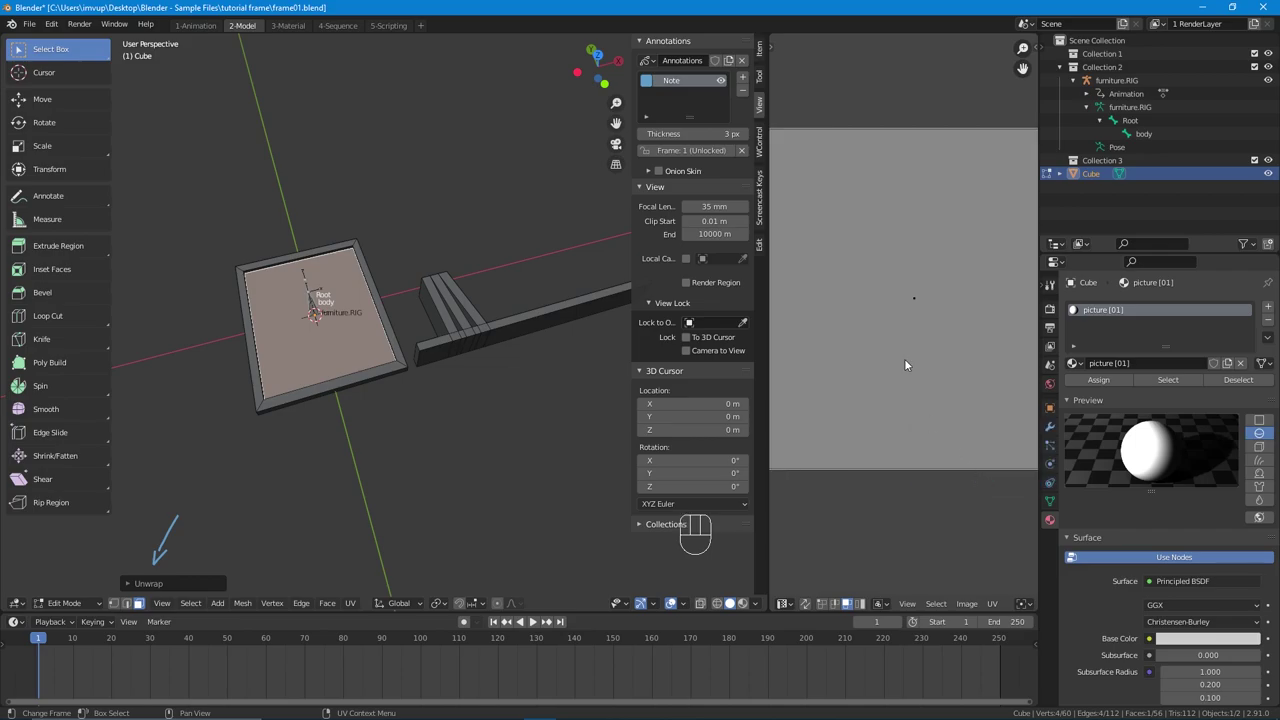
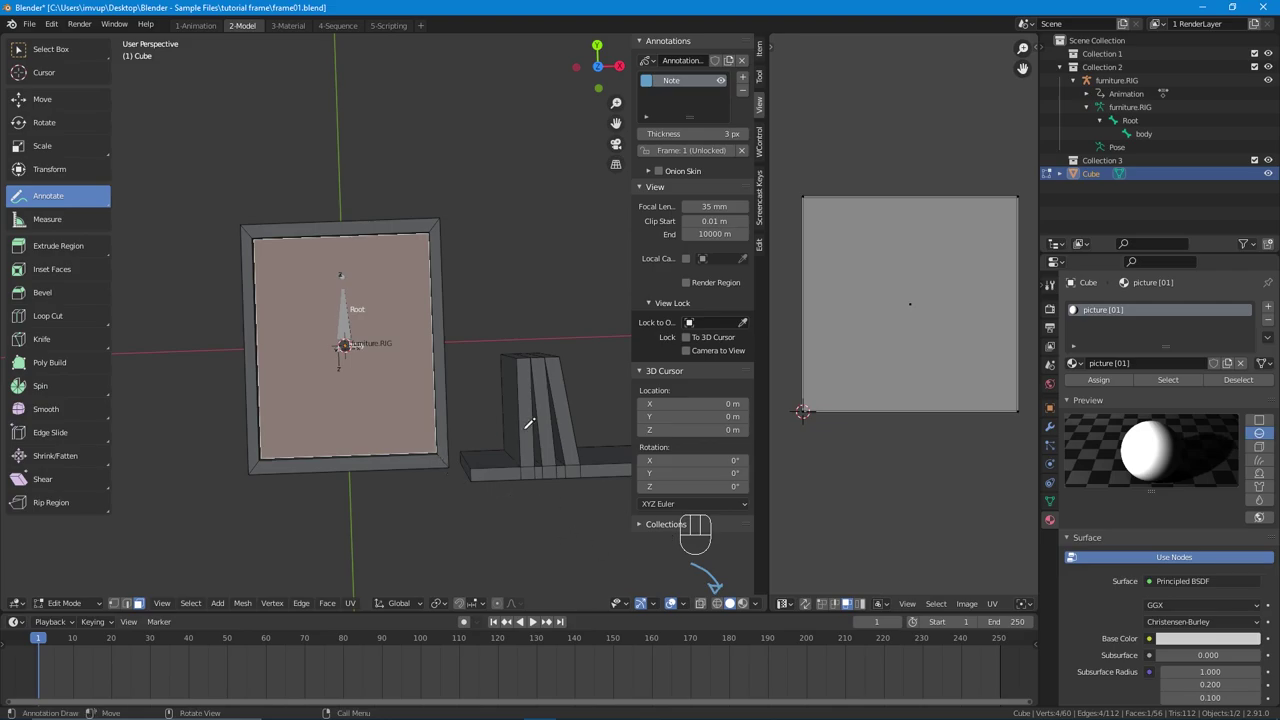
# Step: Return to solid shading with Shift+Z and switch back to the Select Box tool
pyautogui.press('shift+z')
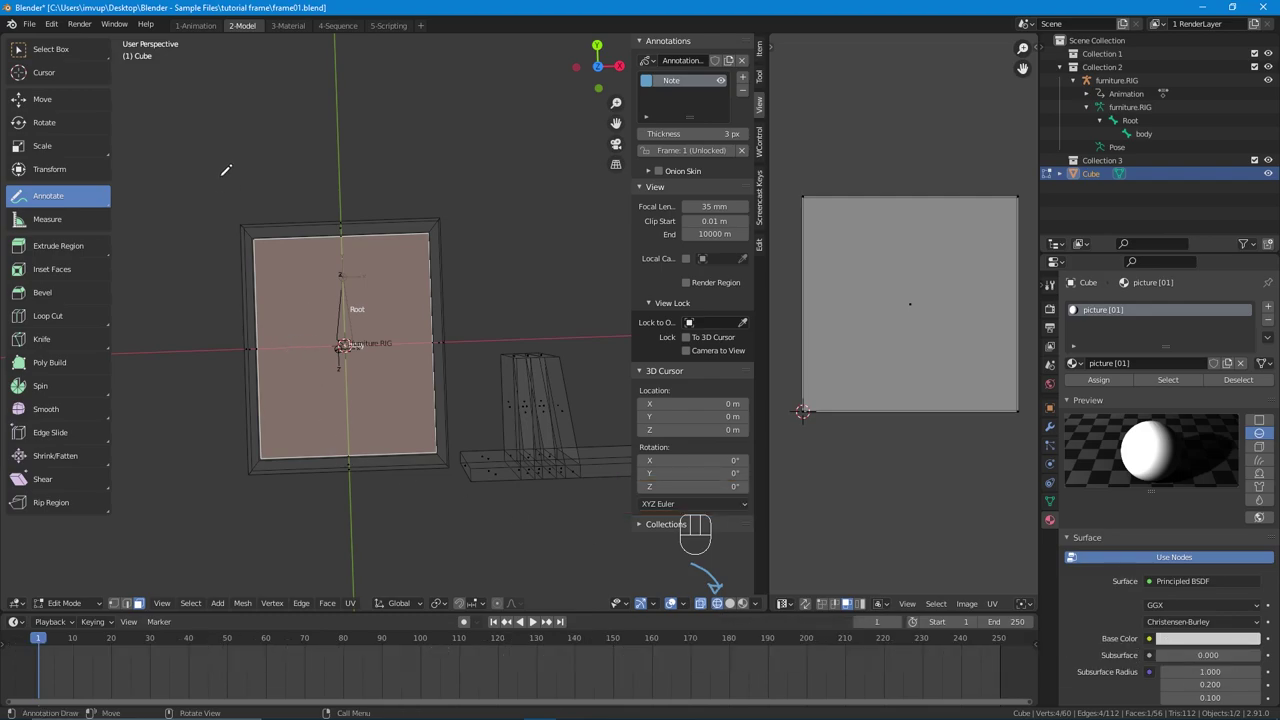
pyautogui.click(79, 55)
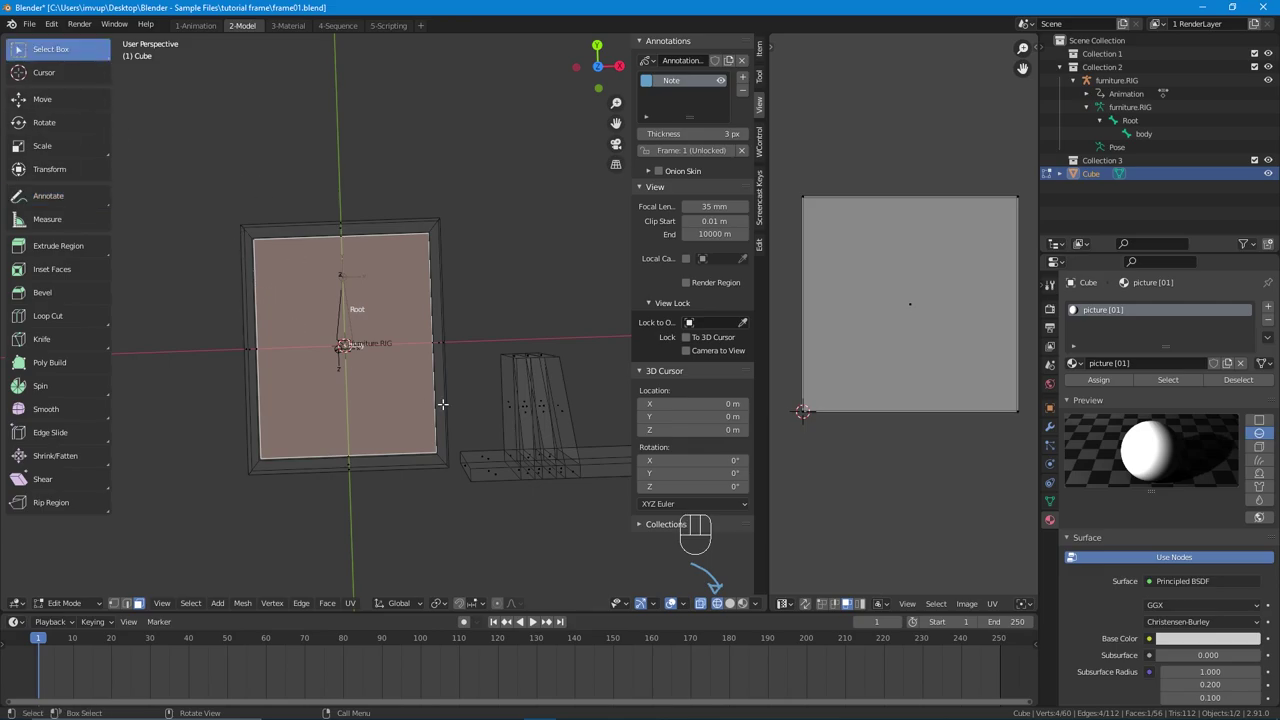
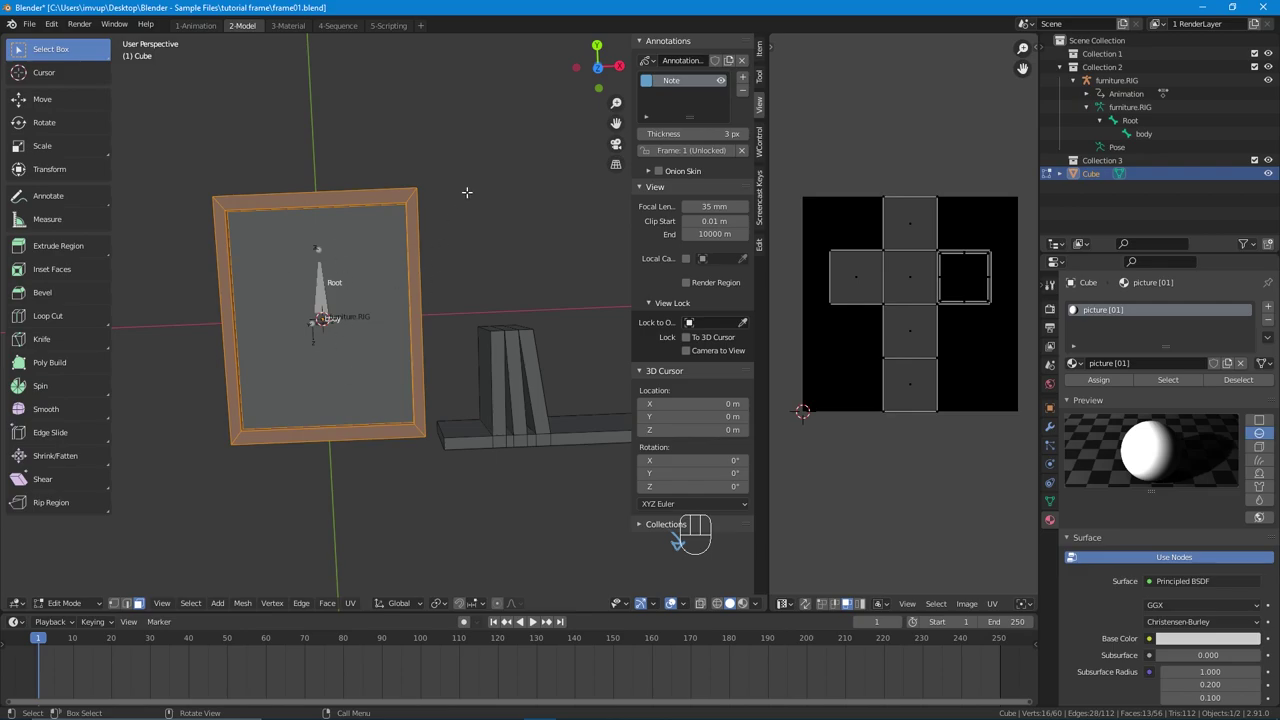
# Step: Bring up the UV unwrapping options for the selected frame border
pyautogui.press('u')
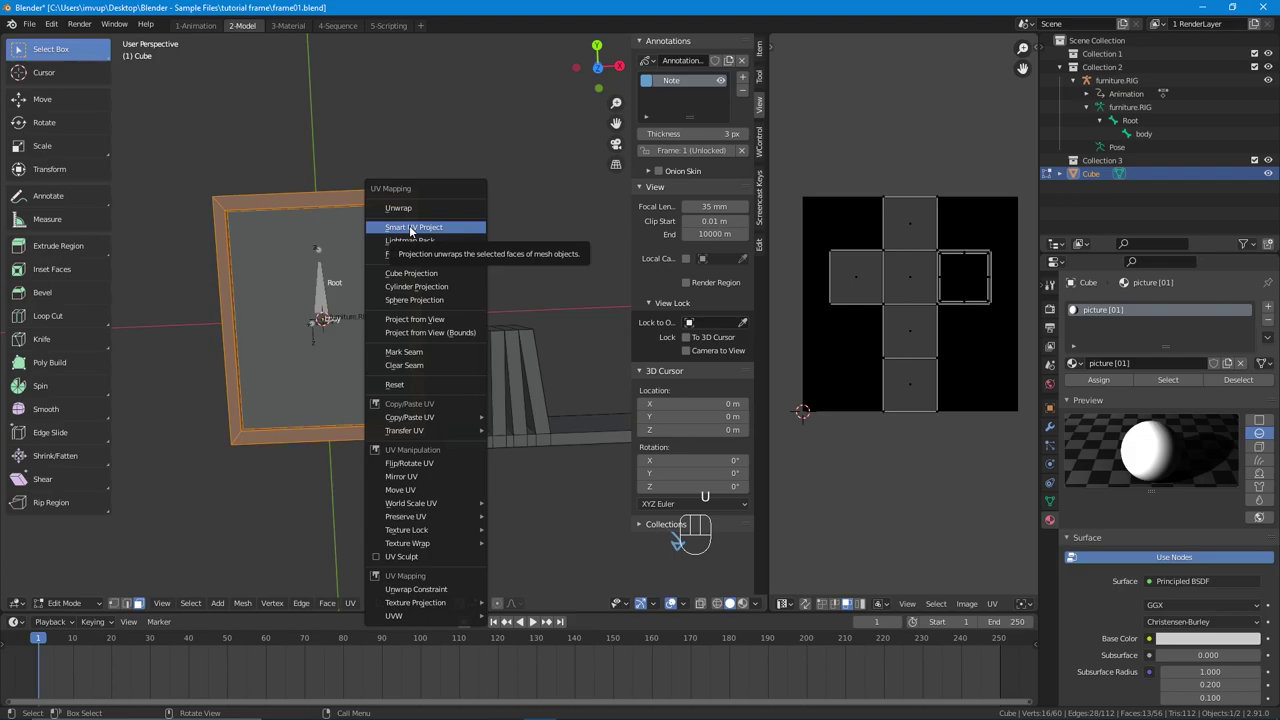
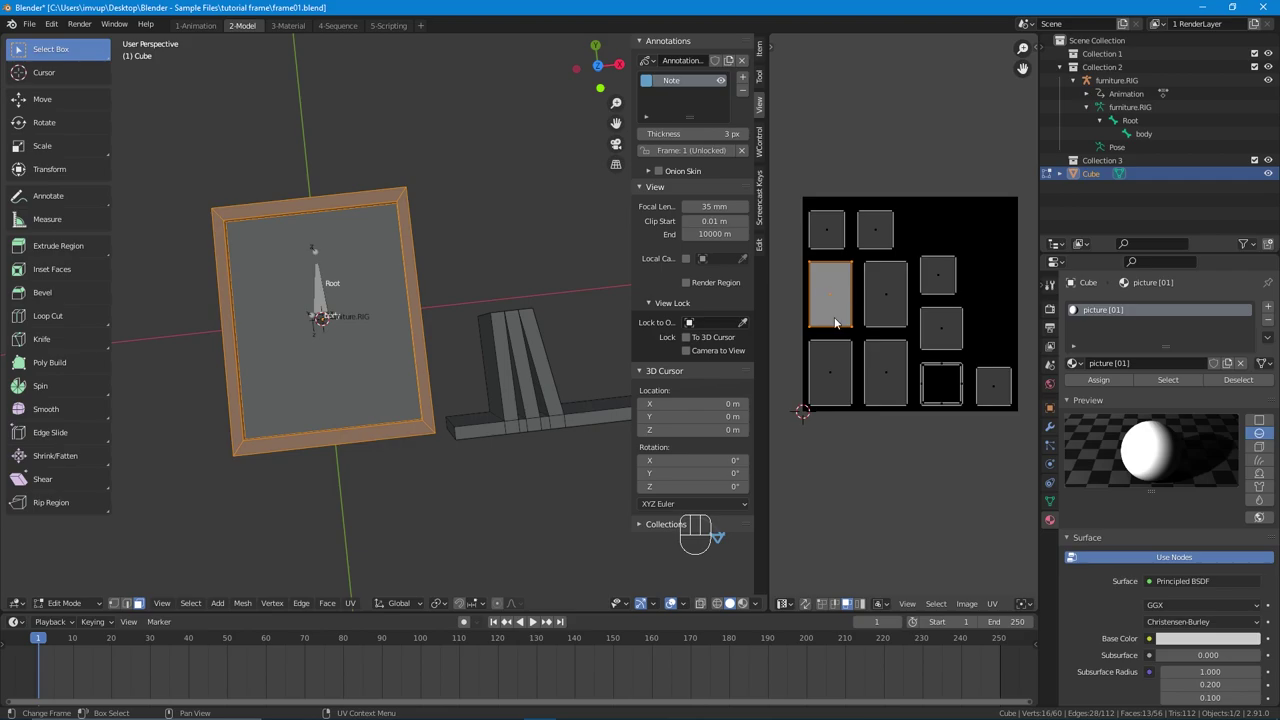
# Step: Undo the stray scale and unwrap the inner picture face with Smart UV Project
pyautogui.press('s')
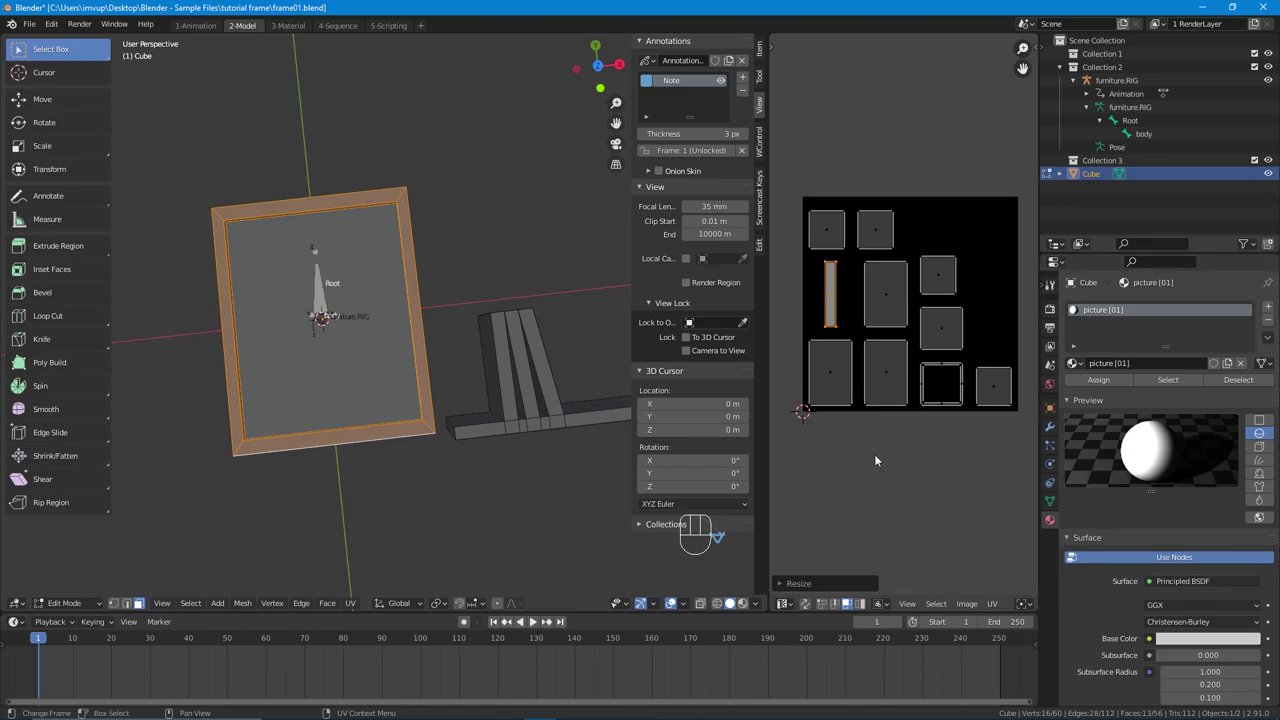
pyautogui.press('ctrl+z')
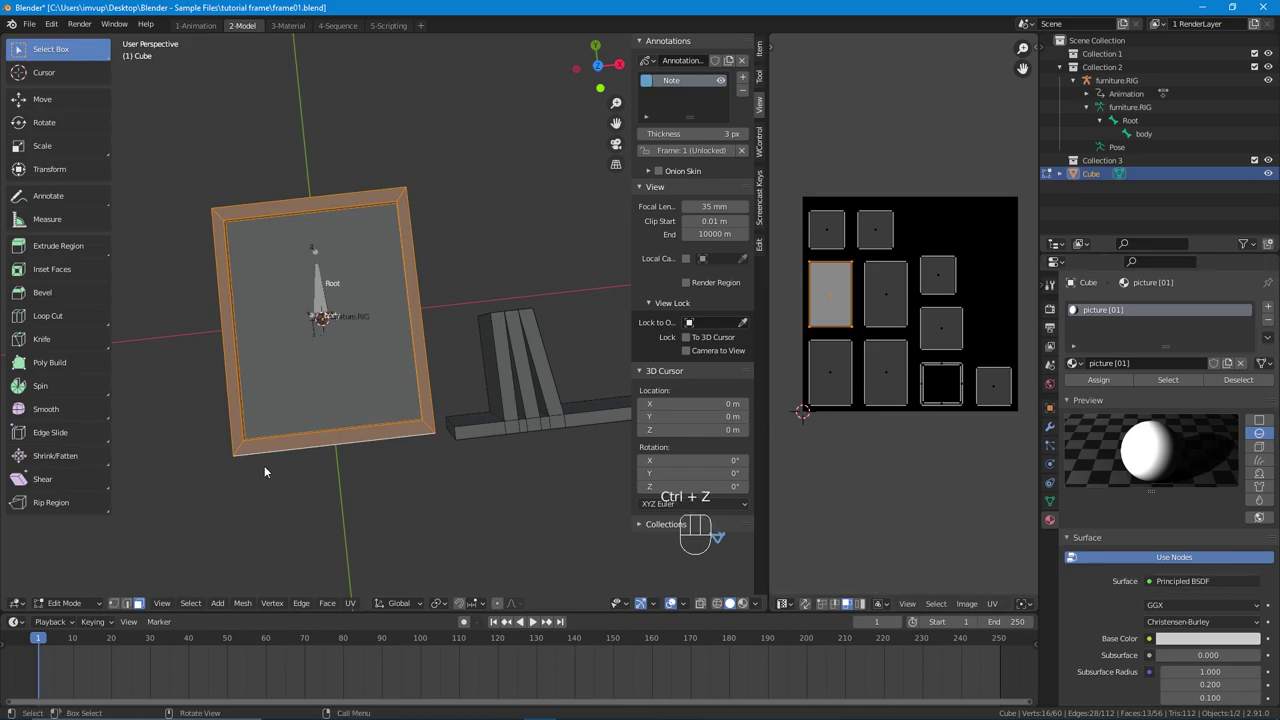
pyautogui.press('u')
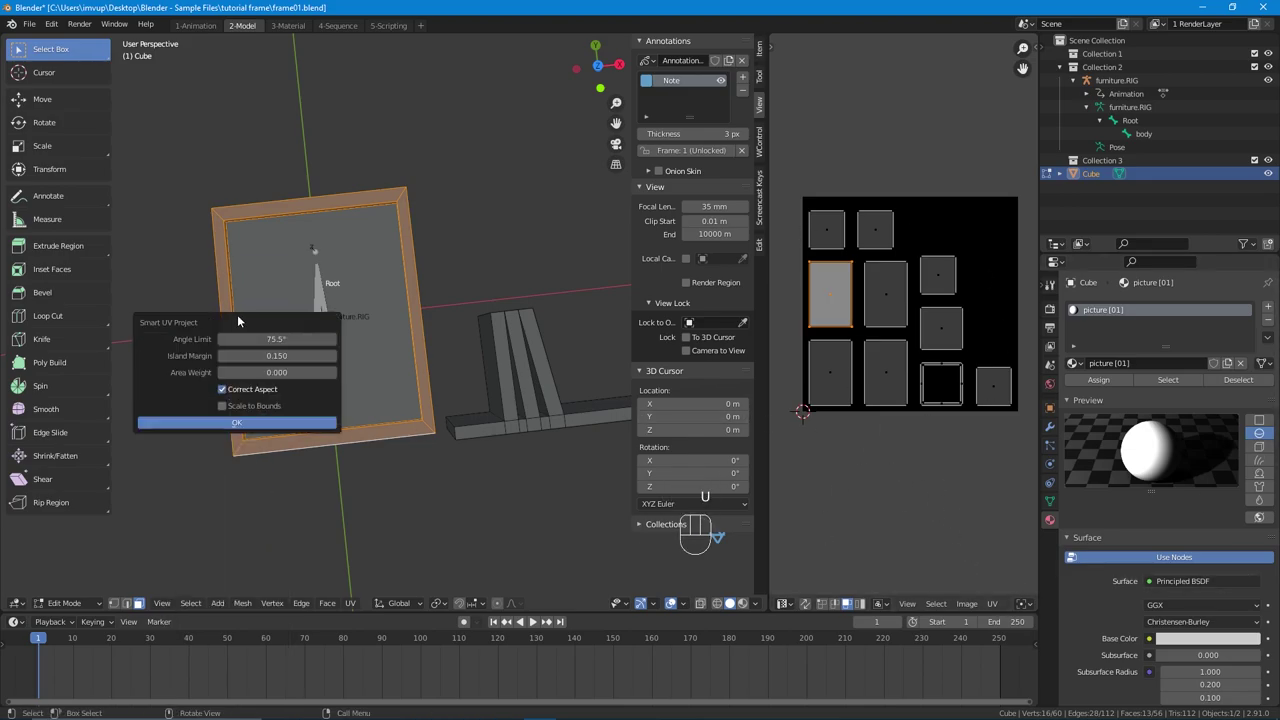
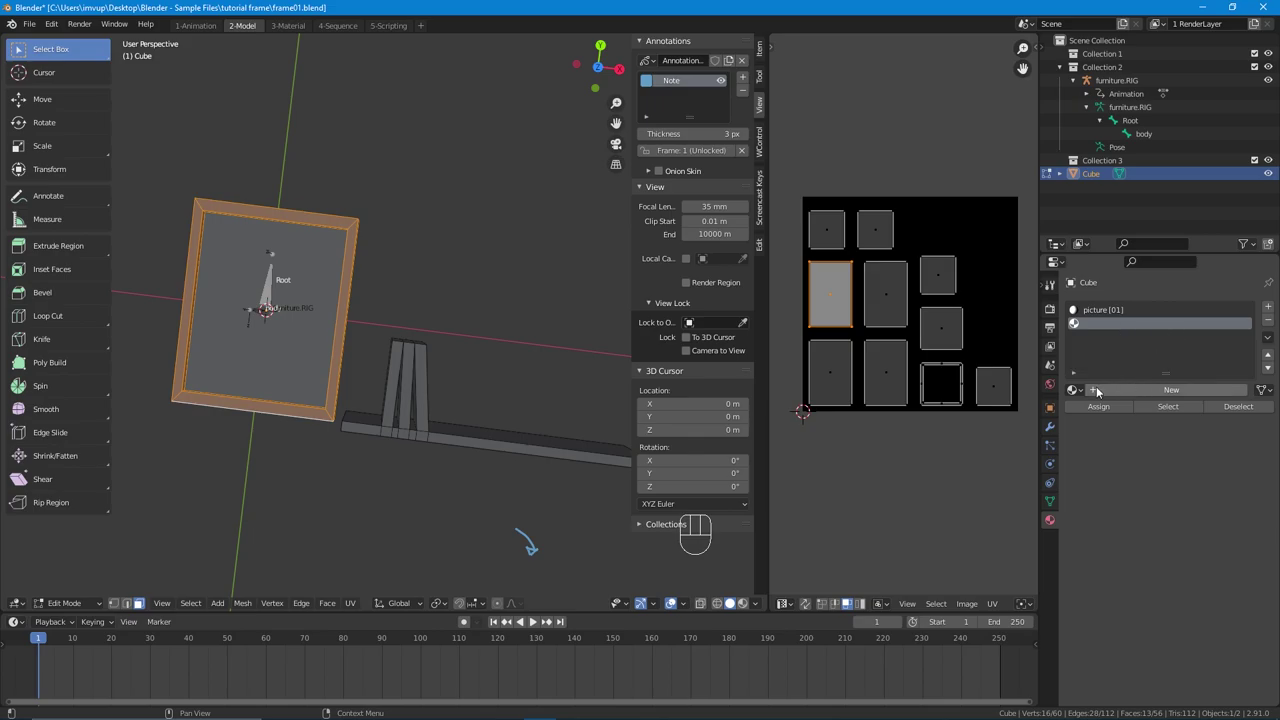
# Step: Create the frame [02] material, assign it to the border faces and check its selection
pyautogui.click(1123, 391)
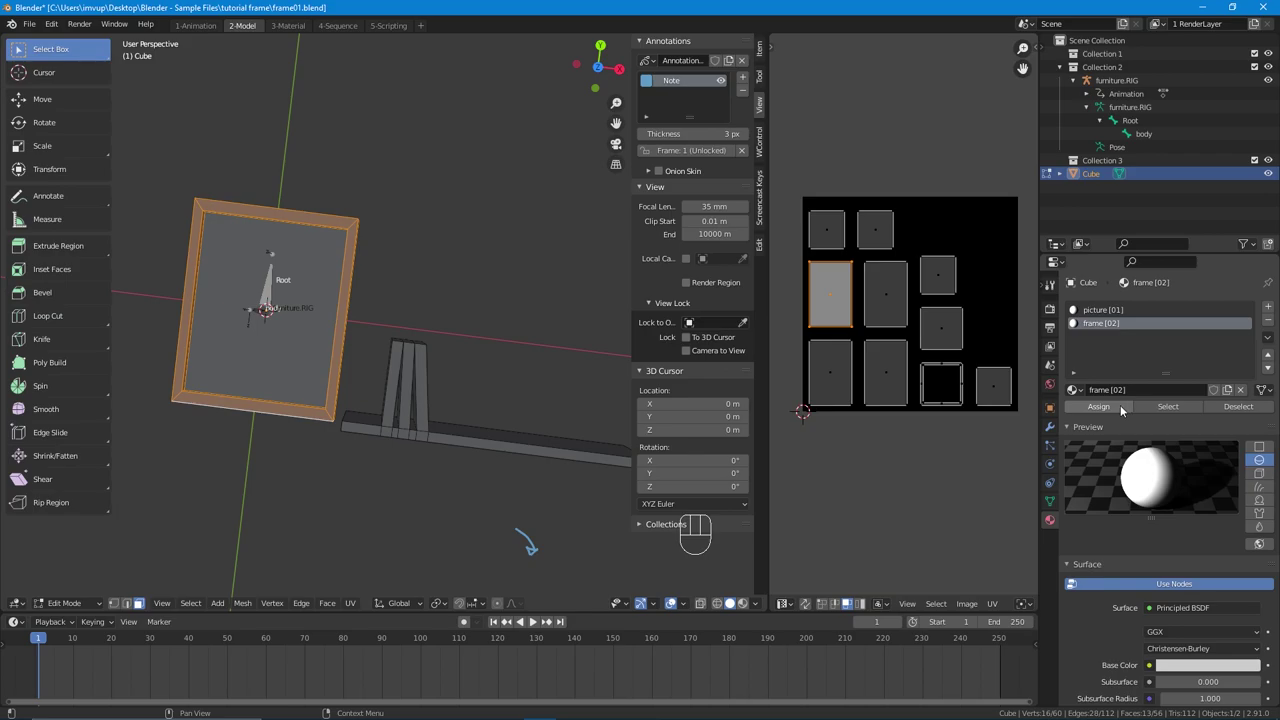
pyautogui.click(1121, 408)
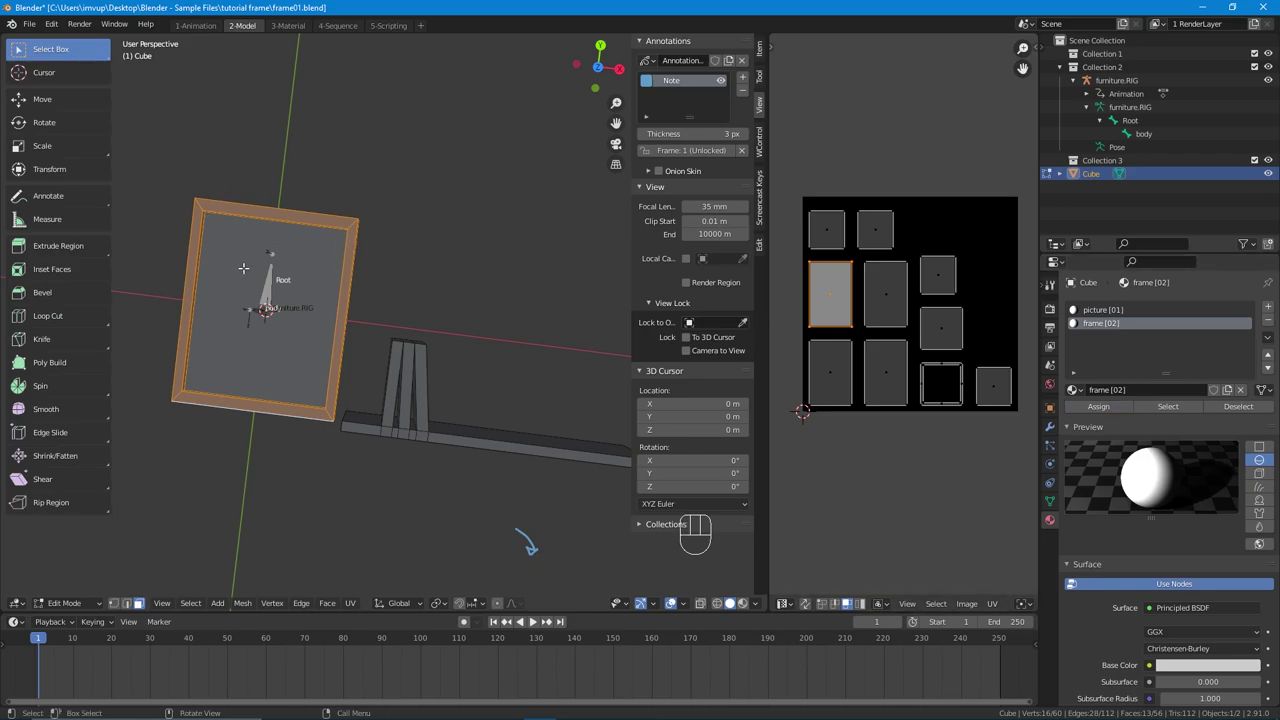
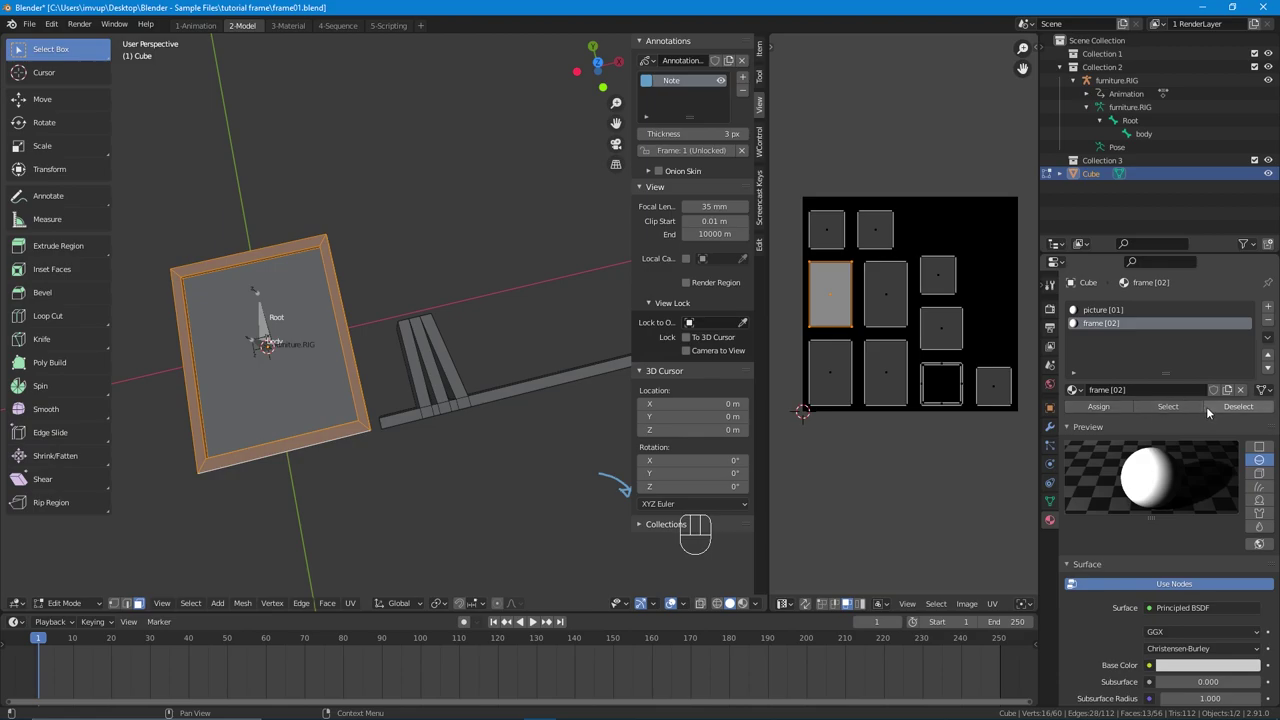
pyautogui.click(1217, 410)
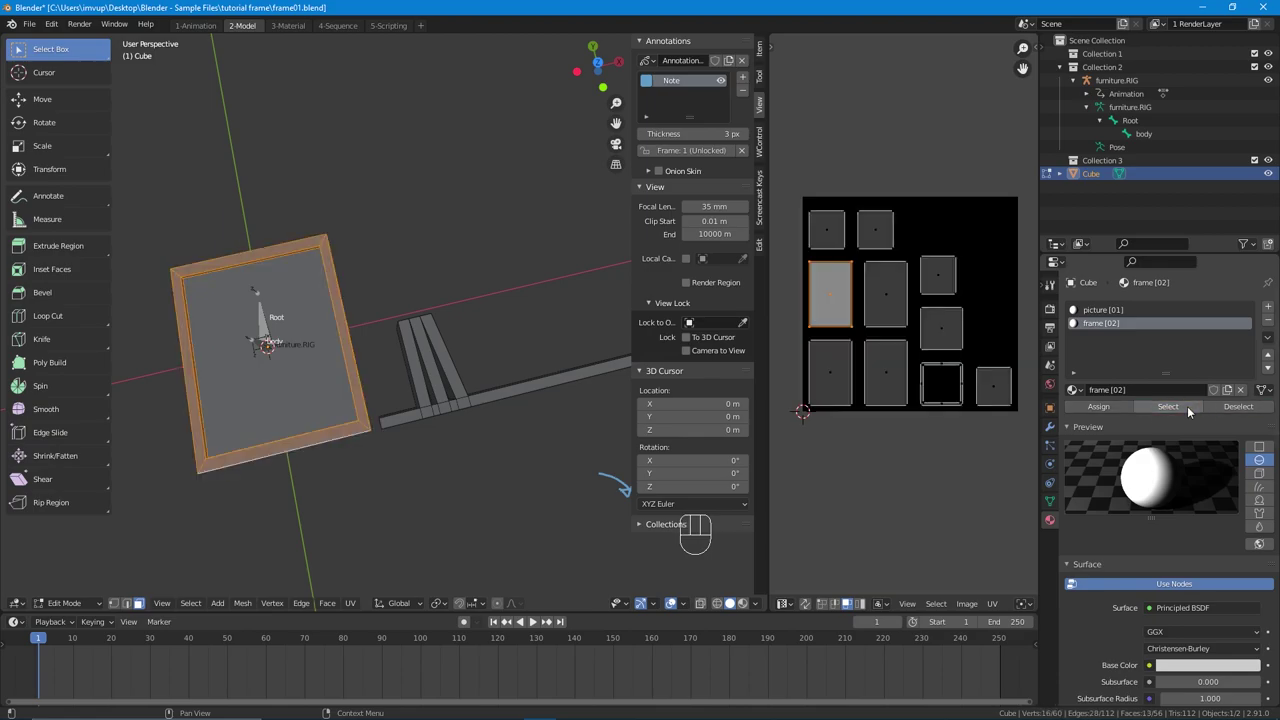
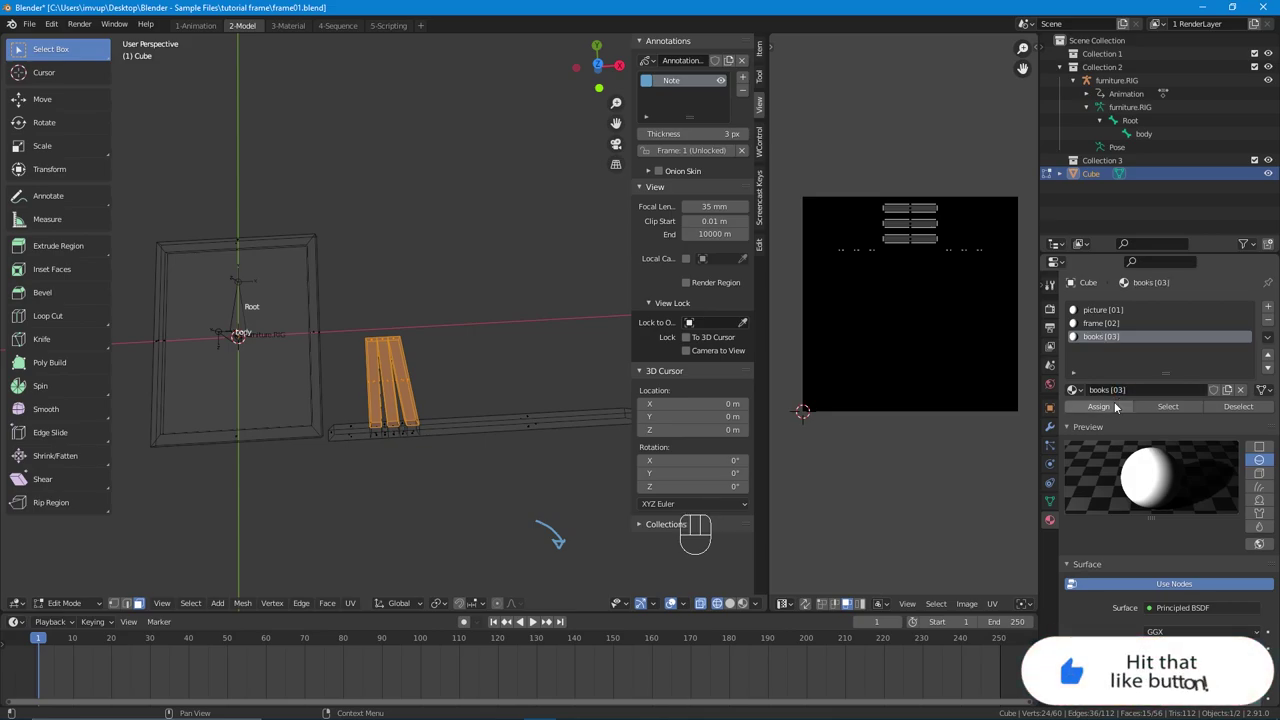
# Step: Assign the books [03] material to the three selected shelf books
pyautogui.click(1121, 406)
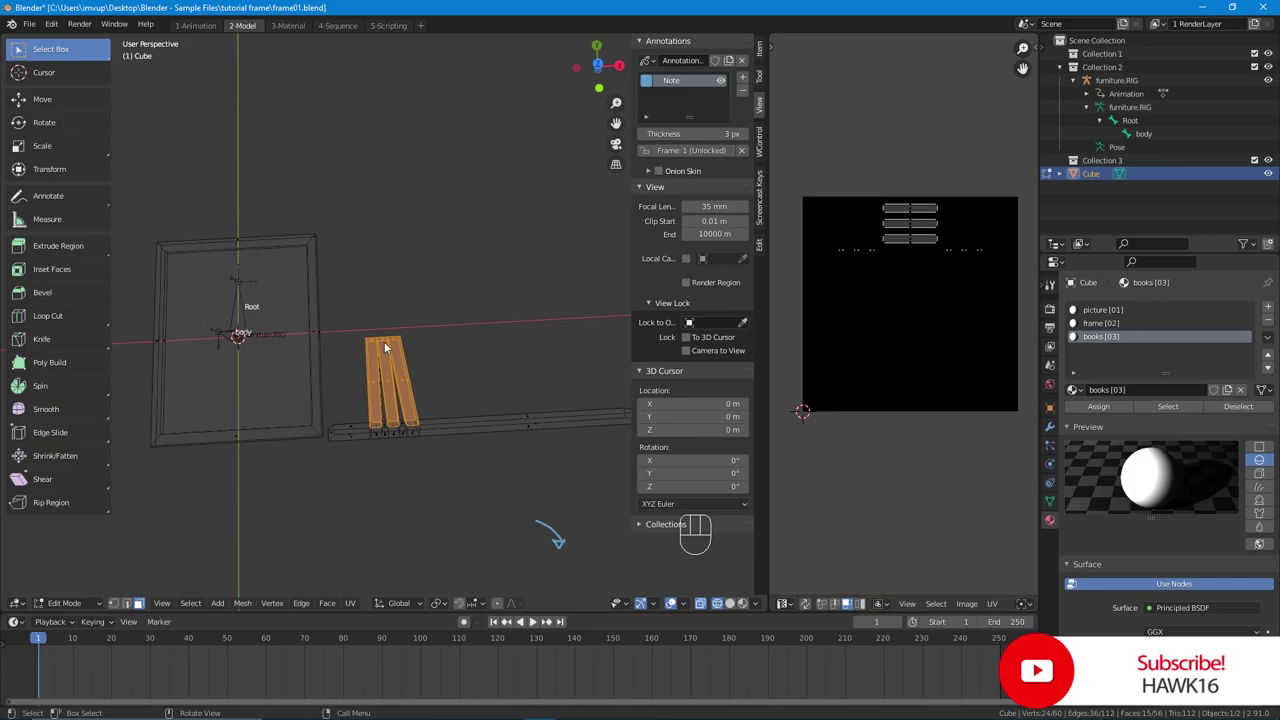
pyautogui.middleClick(393, 348)
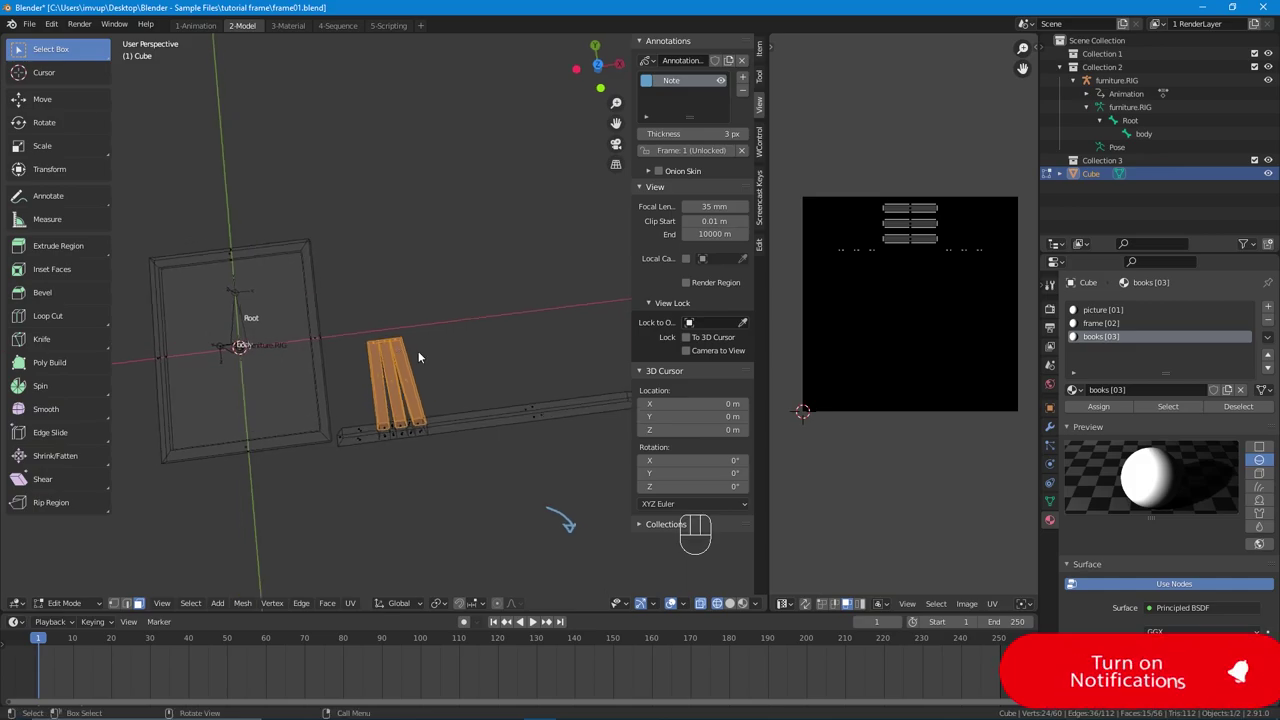
pyautogui.moveTo(414, 354); pyautogui.dragTo(398, 357)
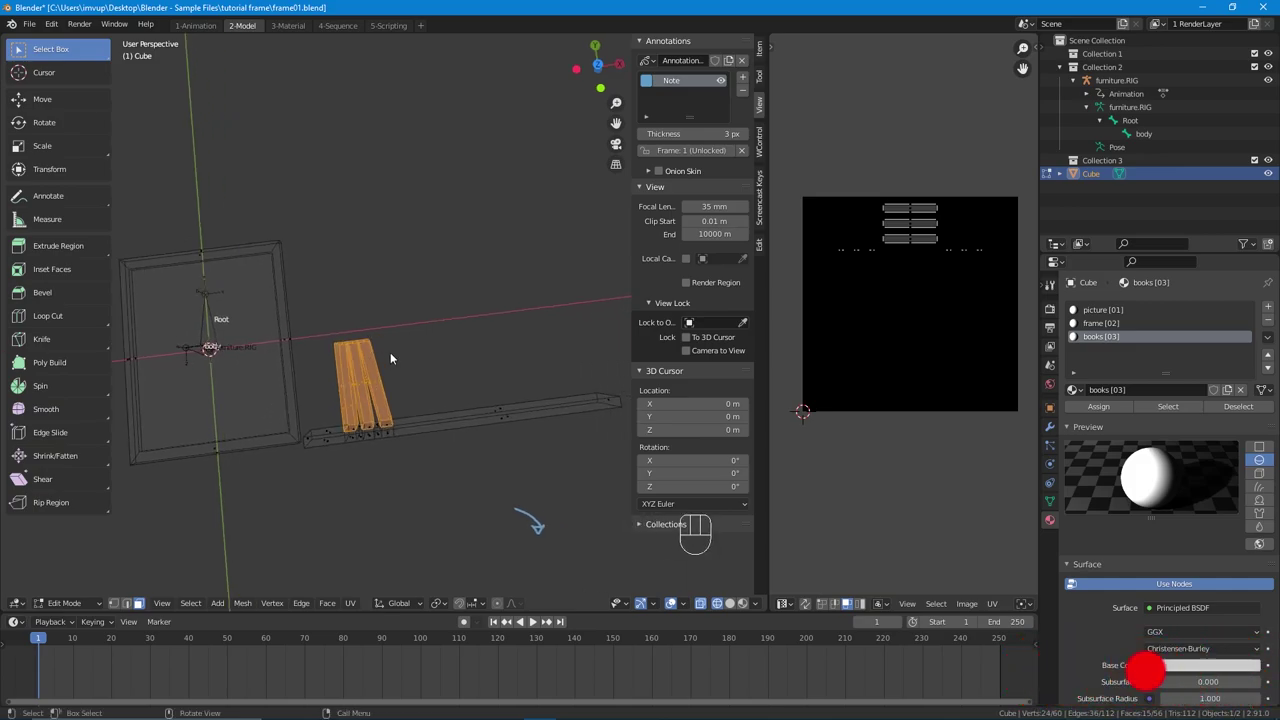
# Step: Smart UV Project the books, then view the model from the top for the shelf plank
pyautogui.press('u')
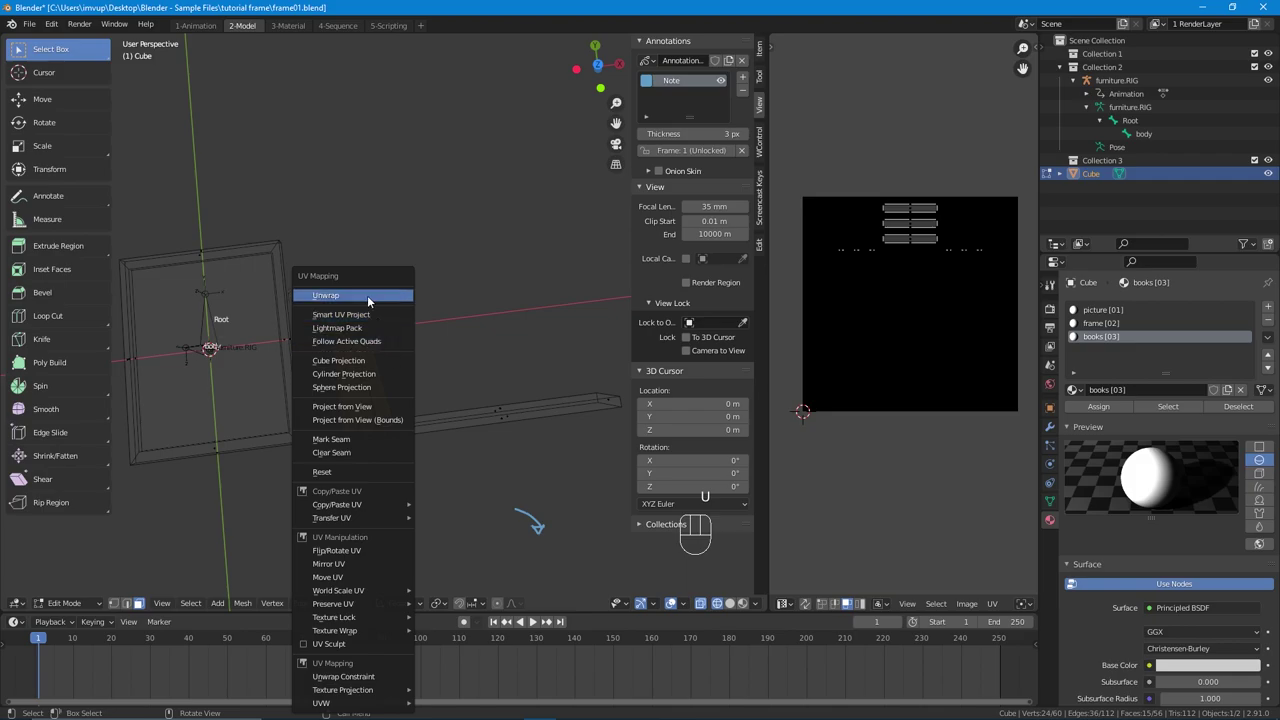
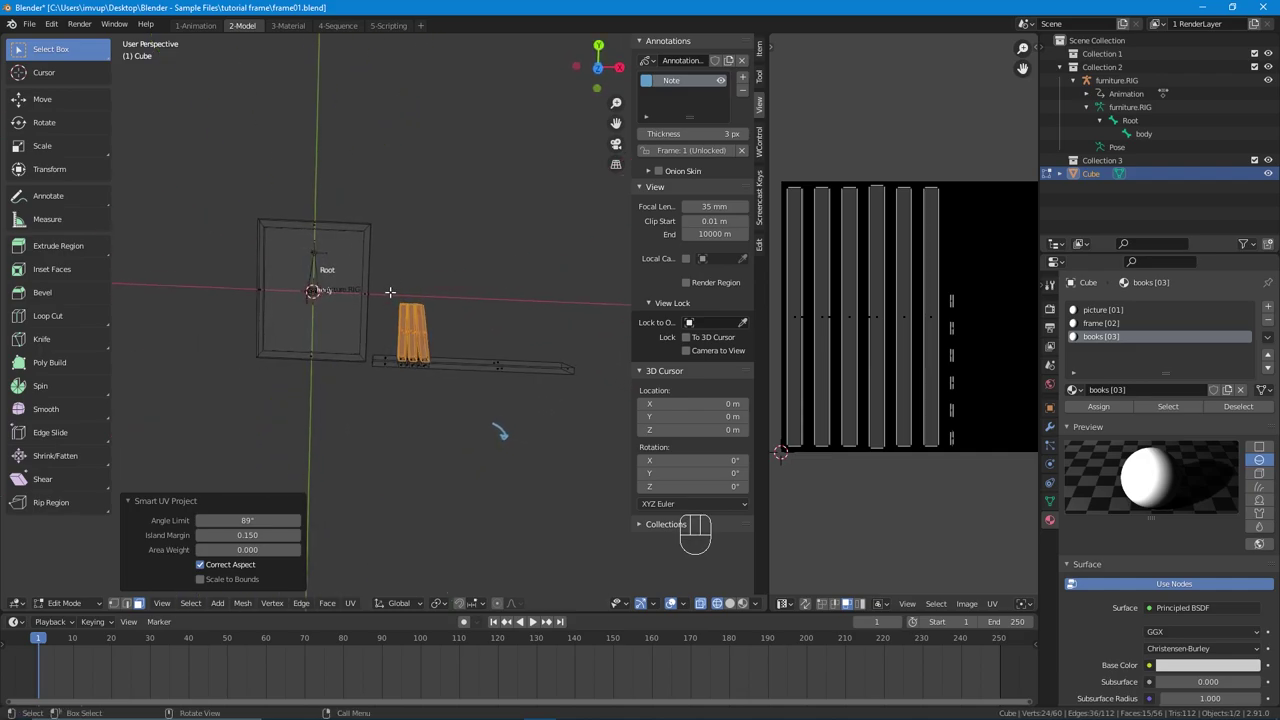
pyautogui.press('KP_7')
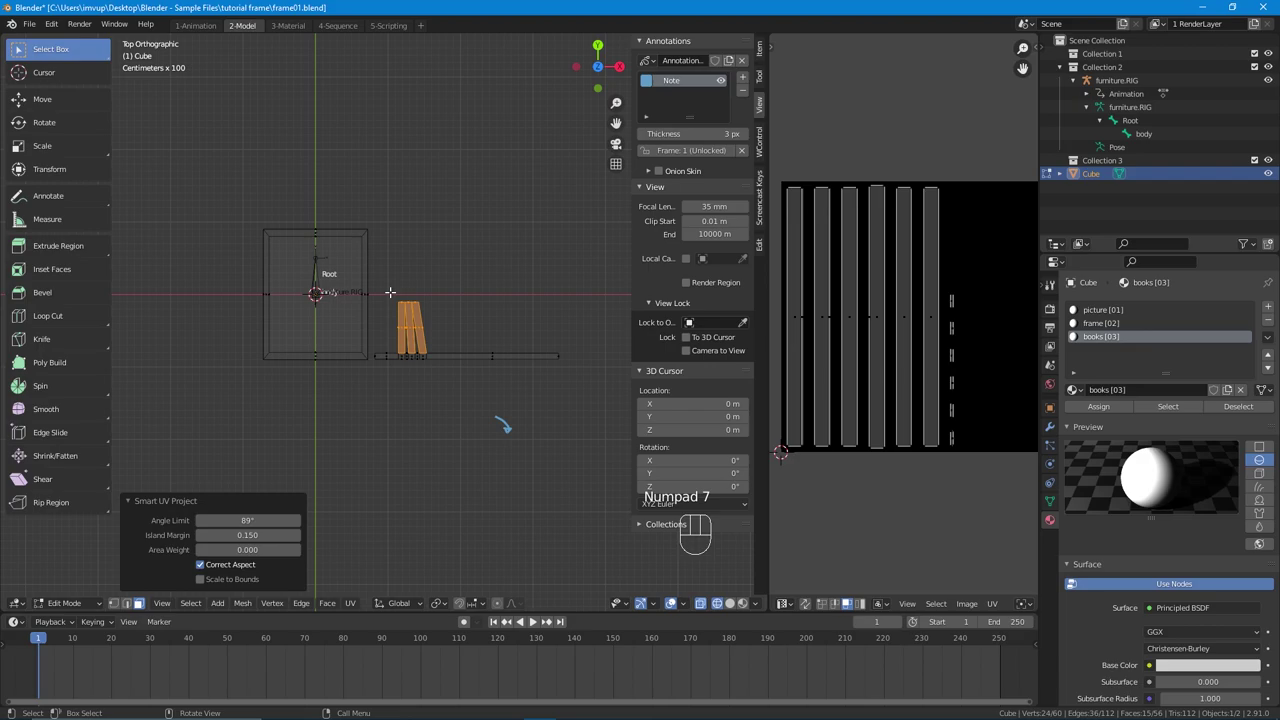
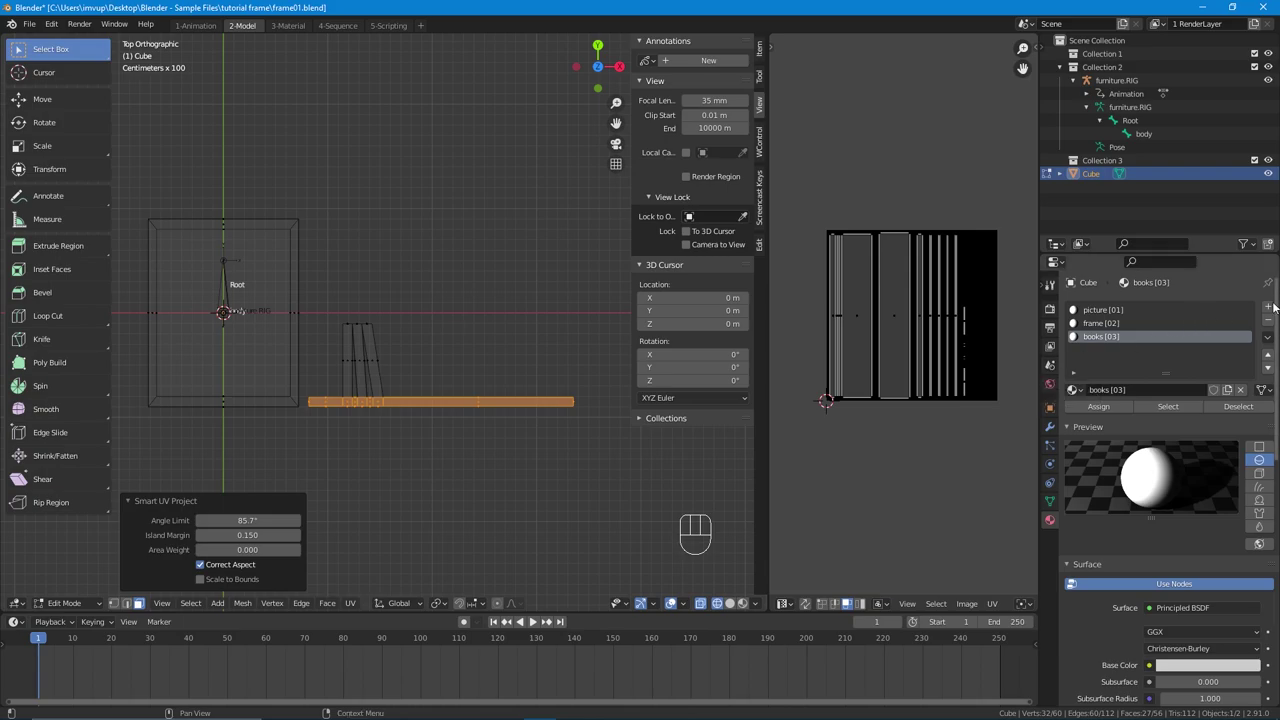
# Step: Add a fourth material slot 'bookself [04]' and assign it to the shelf plank
pyautogui.click(1273, 309)
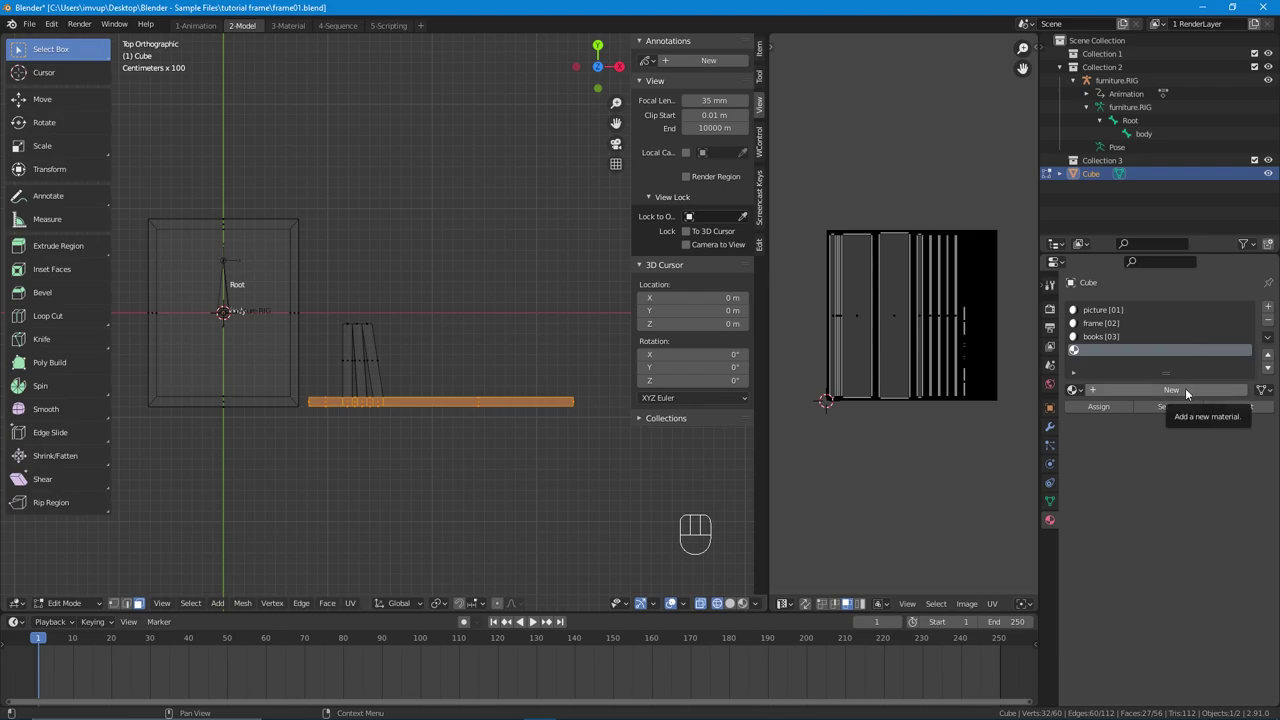
pyautogui.click(1190, 392)
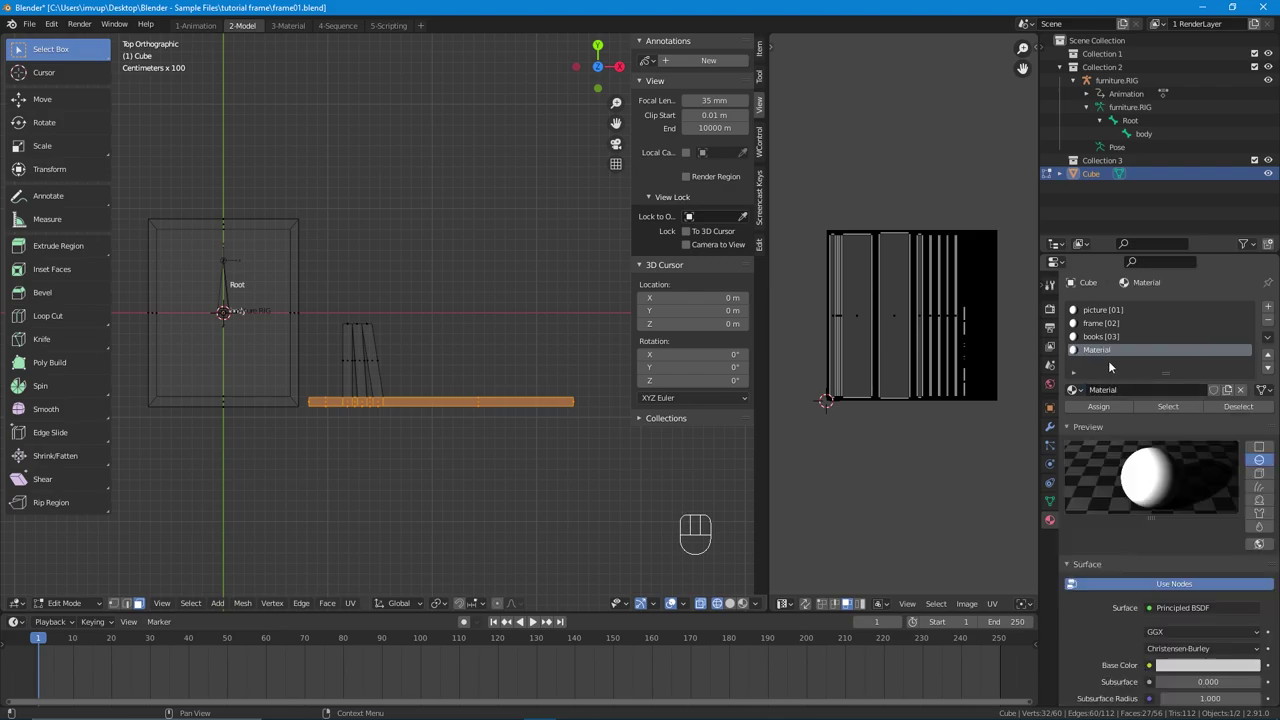
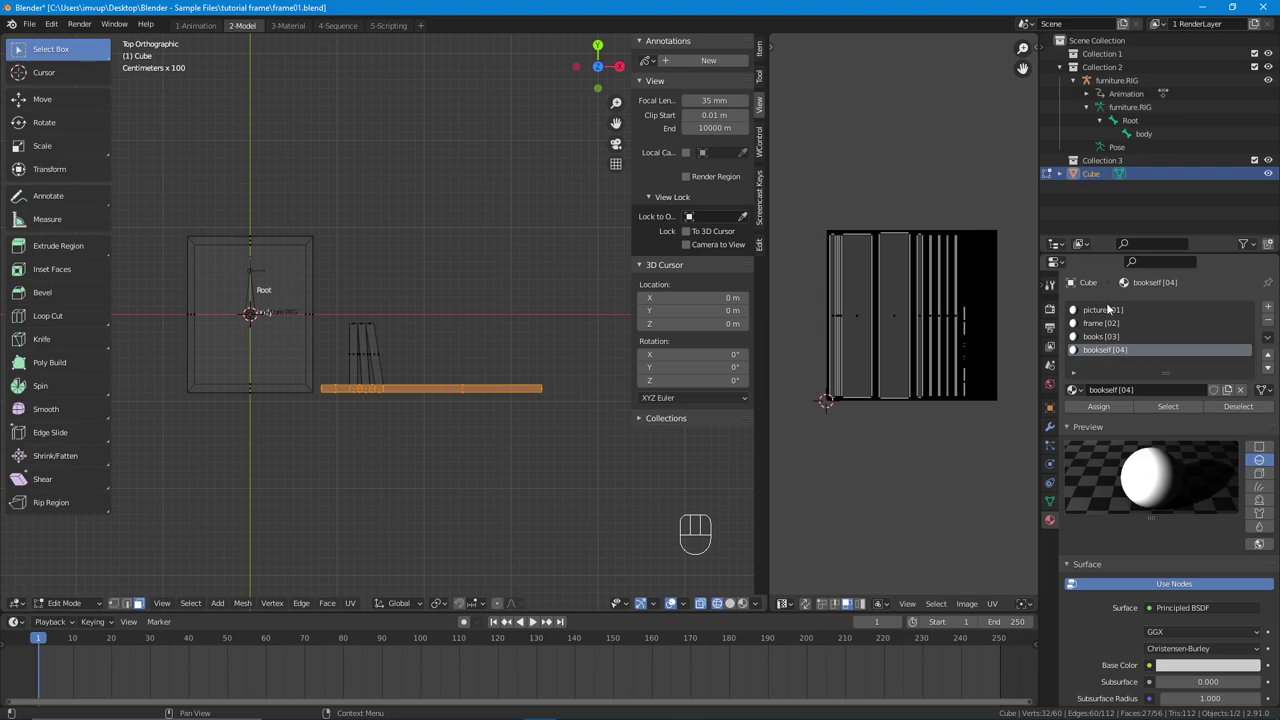
pyautogui.click(1109, 309)
pyautogui.click(1103, 321)
pyautogui.click(1111, 337)
pyautogui.click(1113, 357)
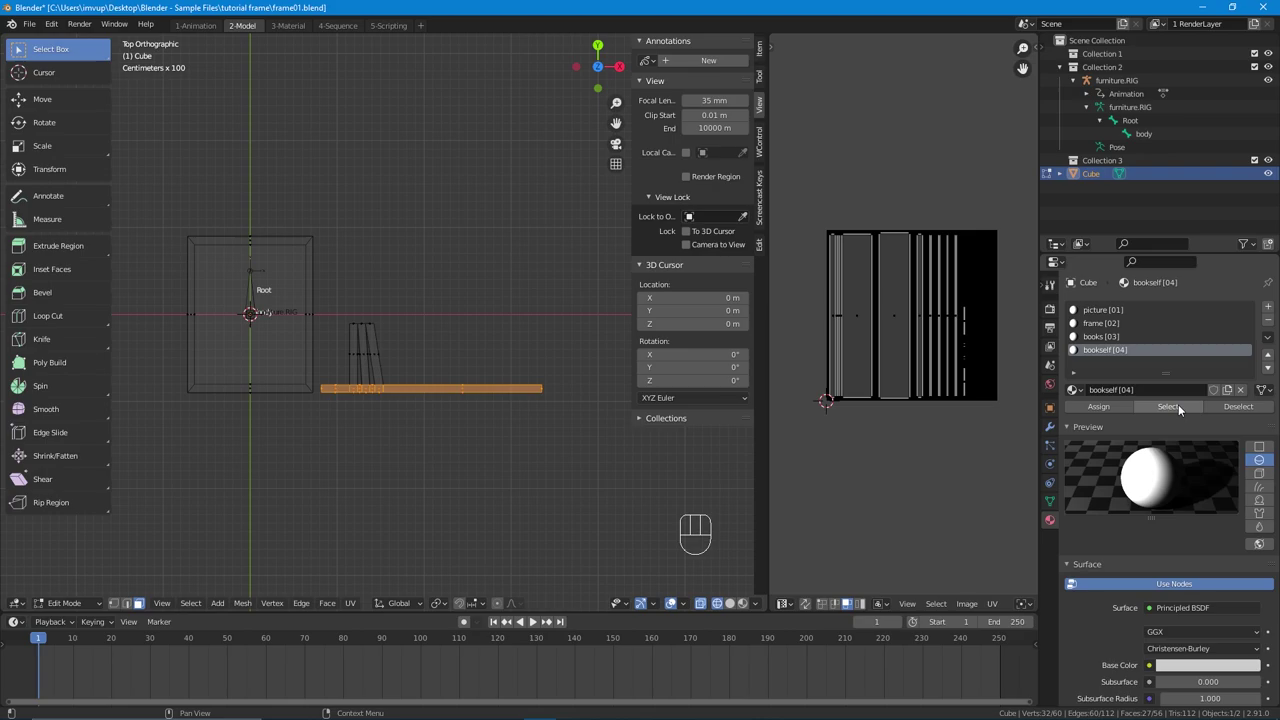
# Step: Verify each material slot's faces with Select/Deselect, ending with everything deselected
pyautogui.click(1231, 408)
pyautogui.click(1175, 411)
pyautogui.click(1249, 411)
pyautogui.click(1141, 336)
pyautogui.moveTo(1194, 407); pyautogui.dragTo(1221, 409)
pyautogui.click(1141, 323)
pyautogui.click(1178, 406)
pyautogui.moveTo(1143, 317); pyautogui.dragTo(1155, 364)
pyautogui.click(1264, 417)
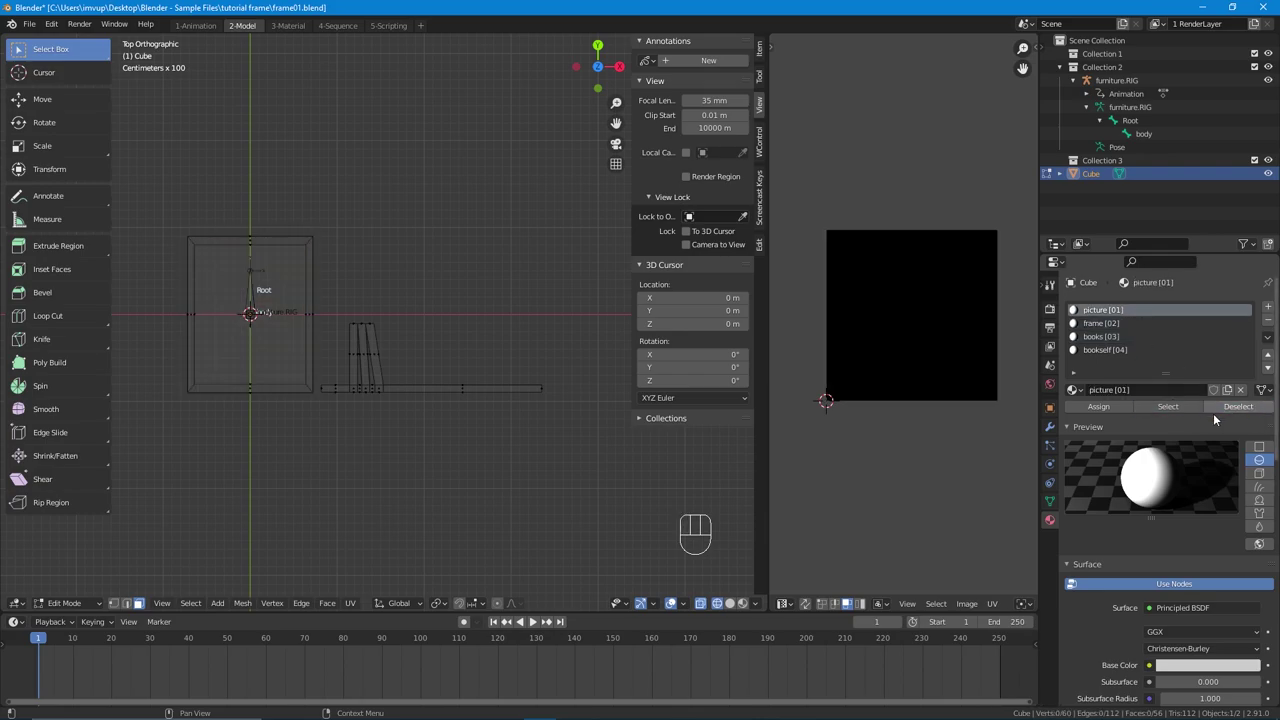
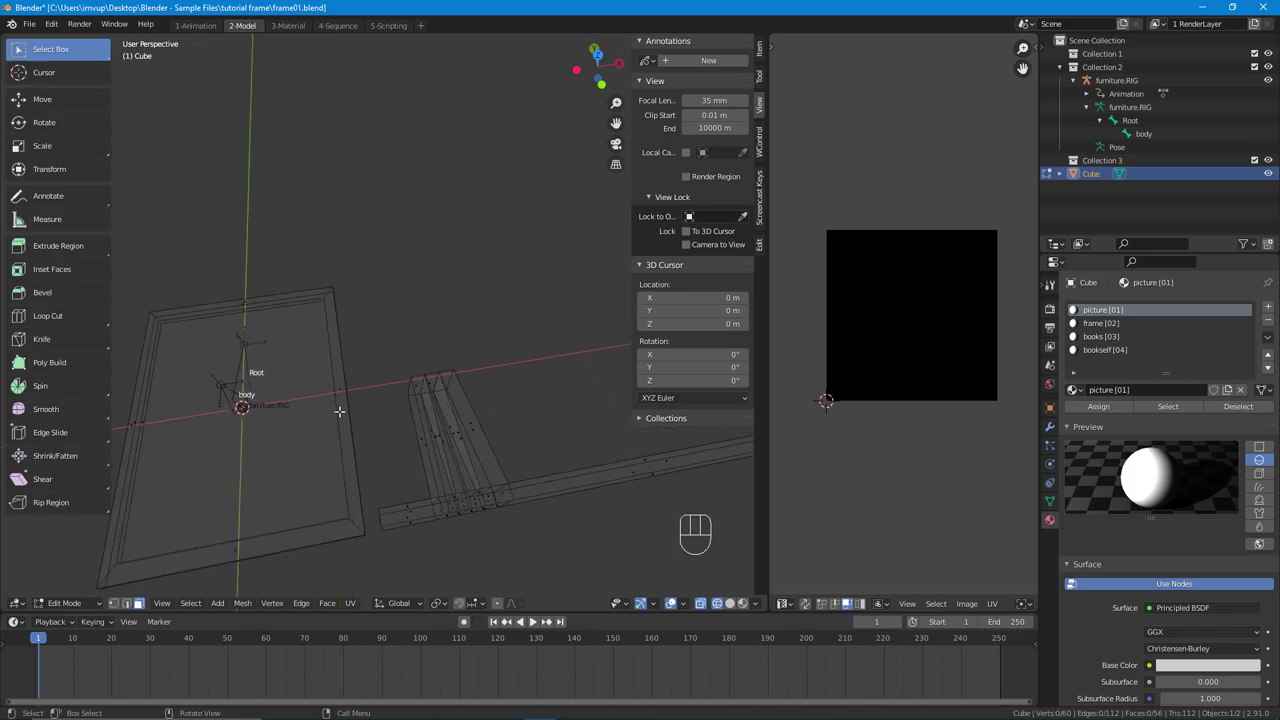
# Step: Return to Object Mode and frame the view on the rig, frame and bookshelf
pyautogui.press('Tab')
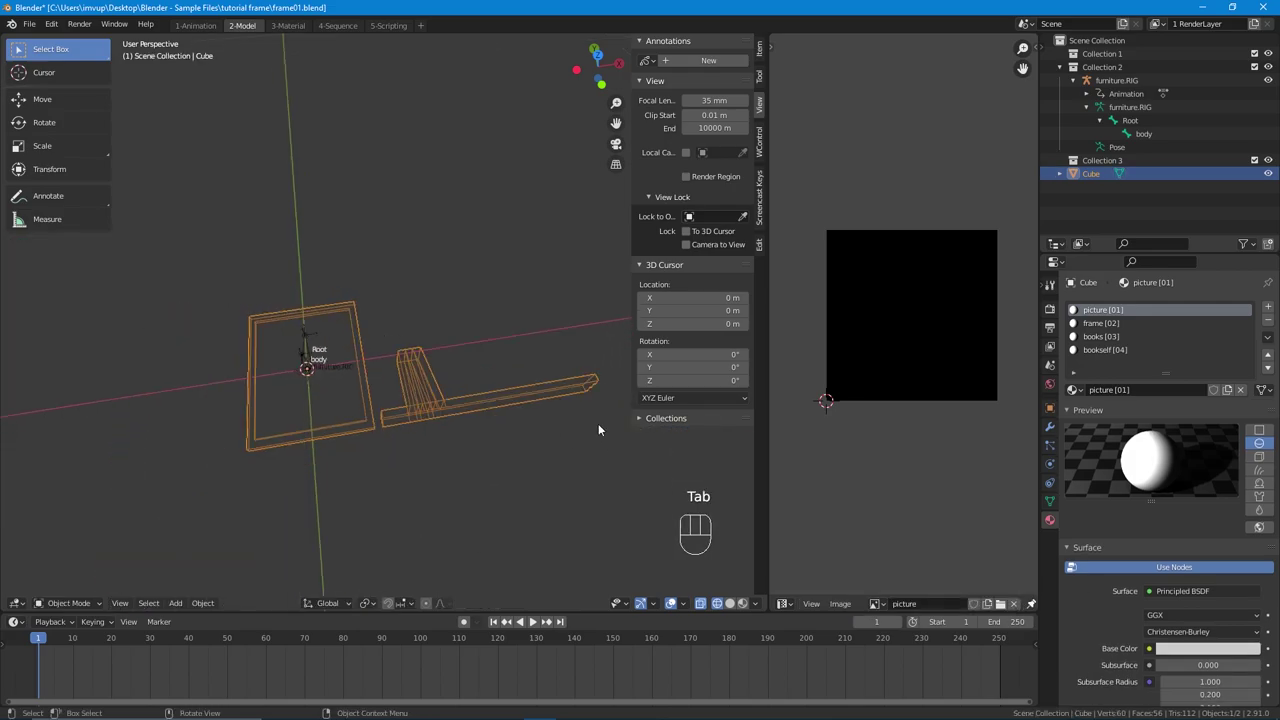
pyautogui.press('Tab')
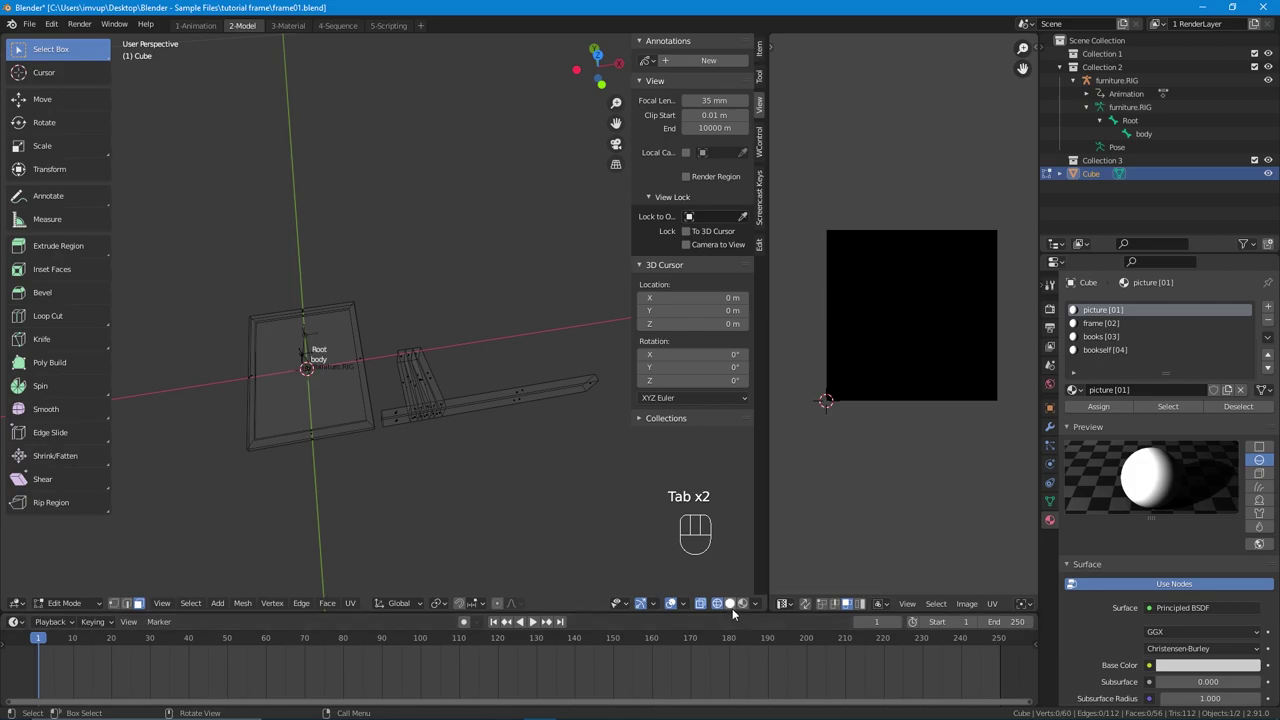
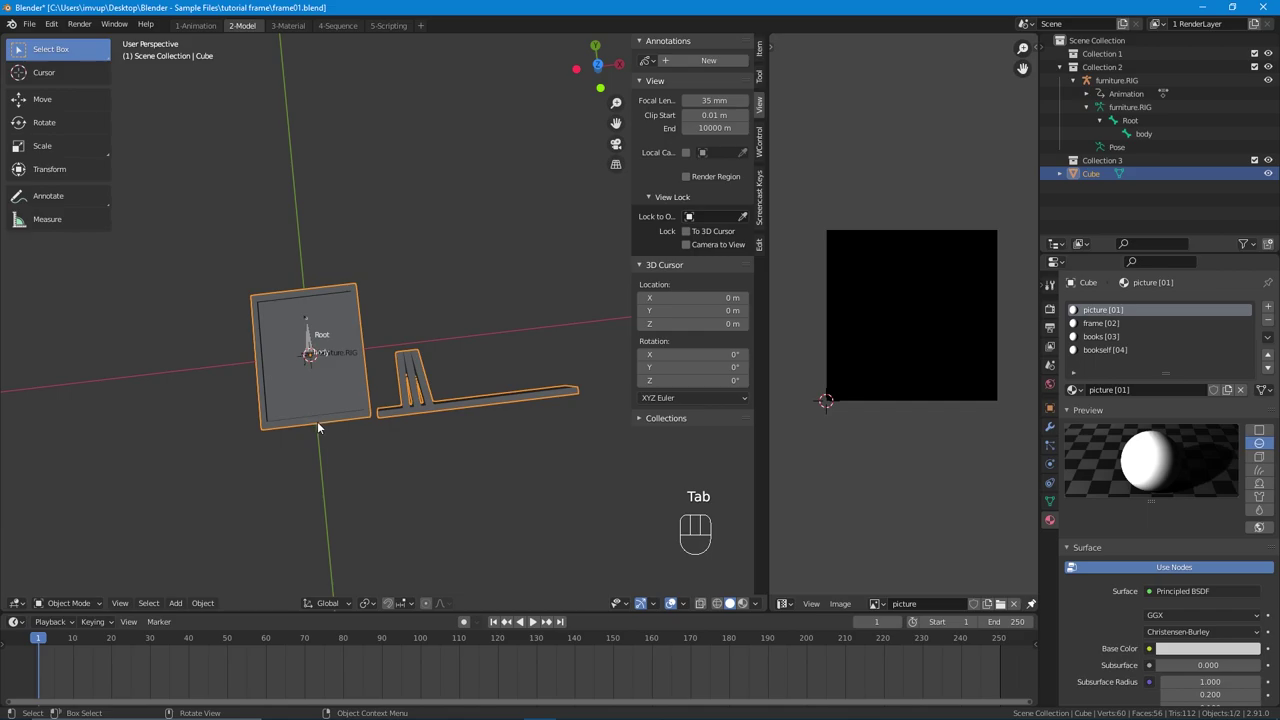
pyautogui.moveTo(349, 408); pyautogui.dragTo(374, 368)
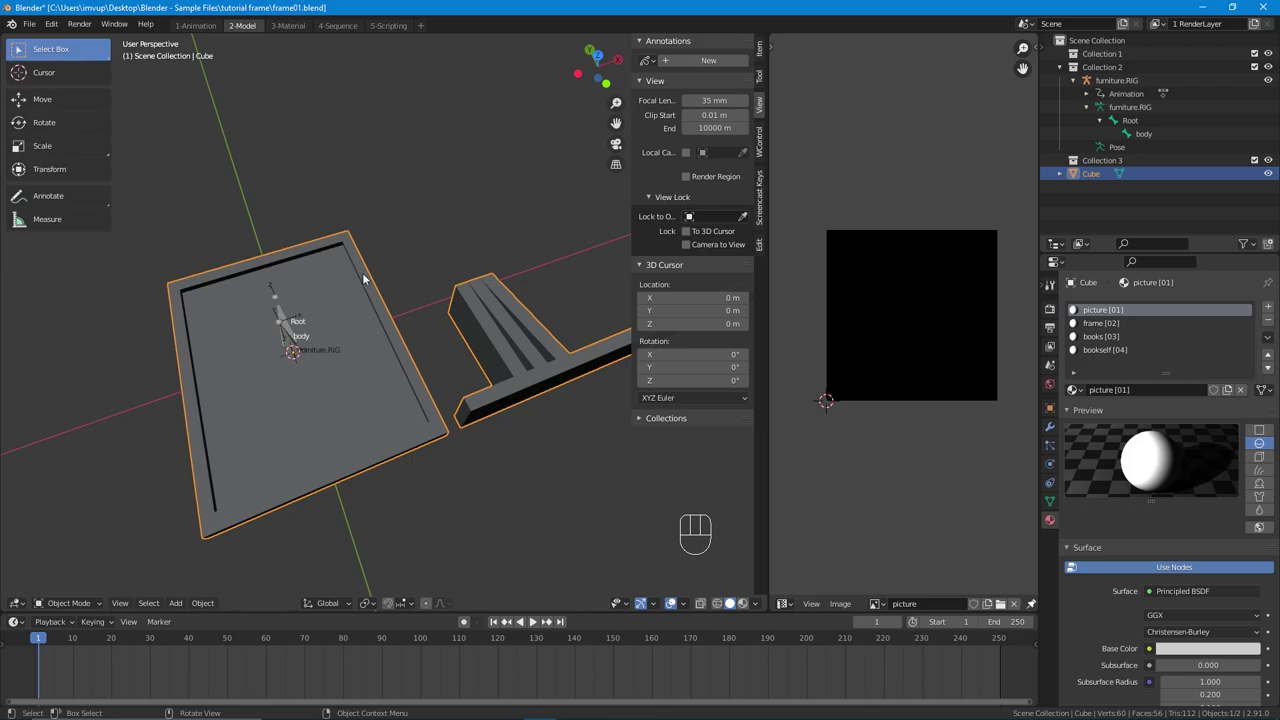
pyautogui.click(375, 317)
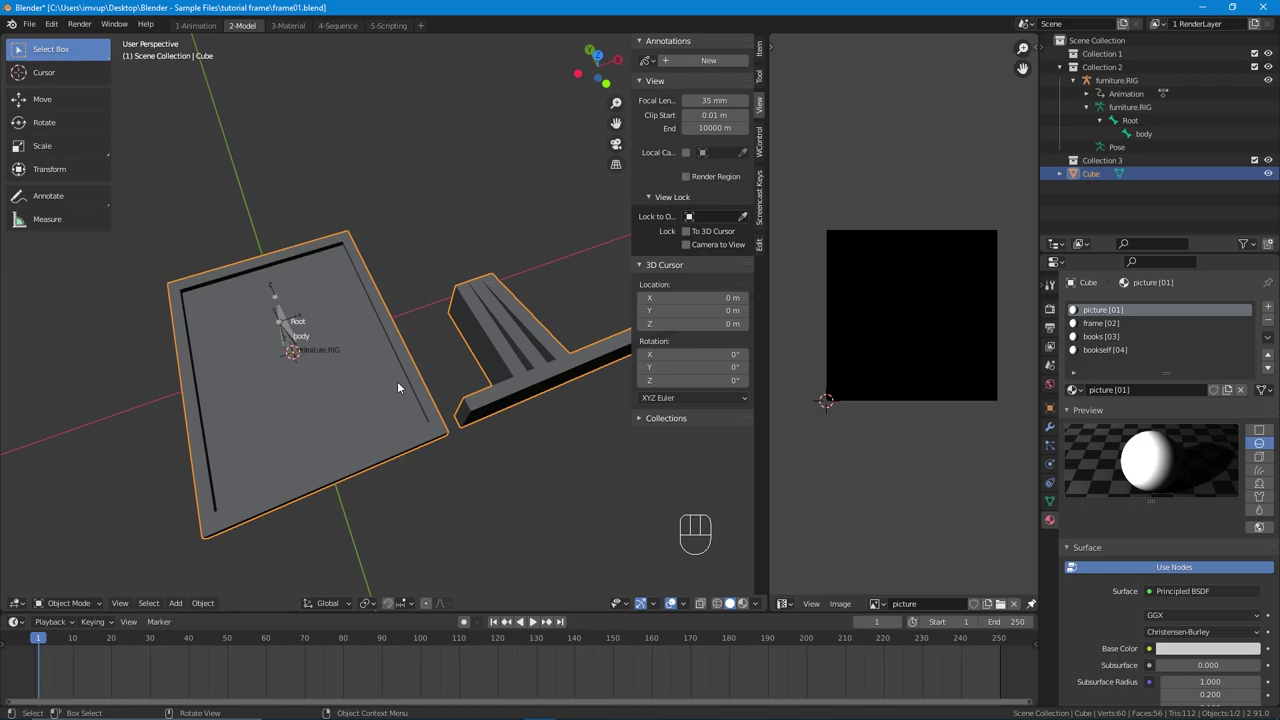
pyautogui.click(409, 372)
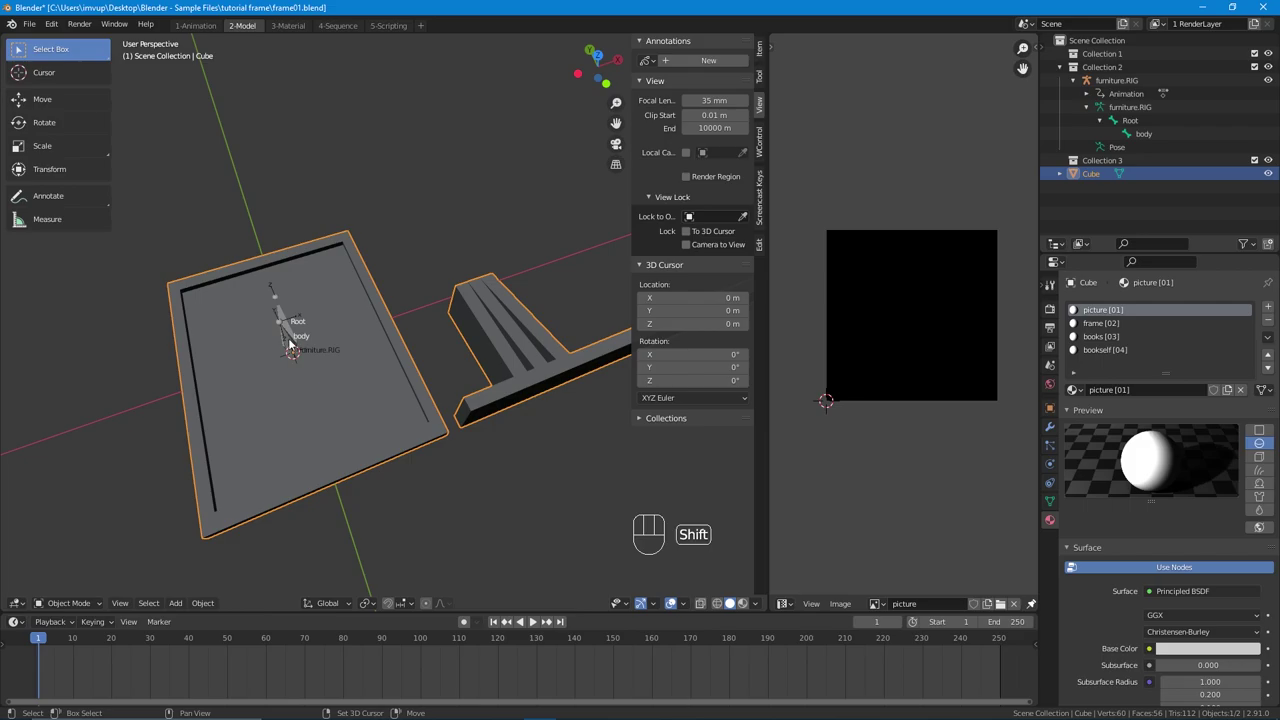
pyautogui.click(293, 342)
pyautogui.moveTo(301, 347); pyautogui.dragTo(381, 347)
pyautogui.moveTo(366, 378); pyautogui.dragTo(412, 360)
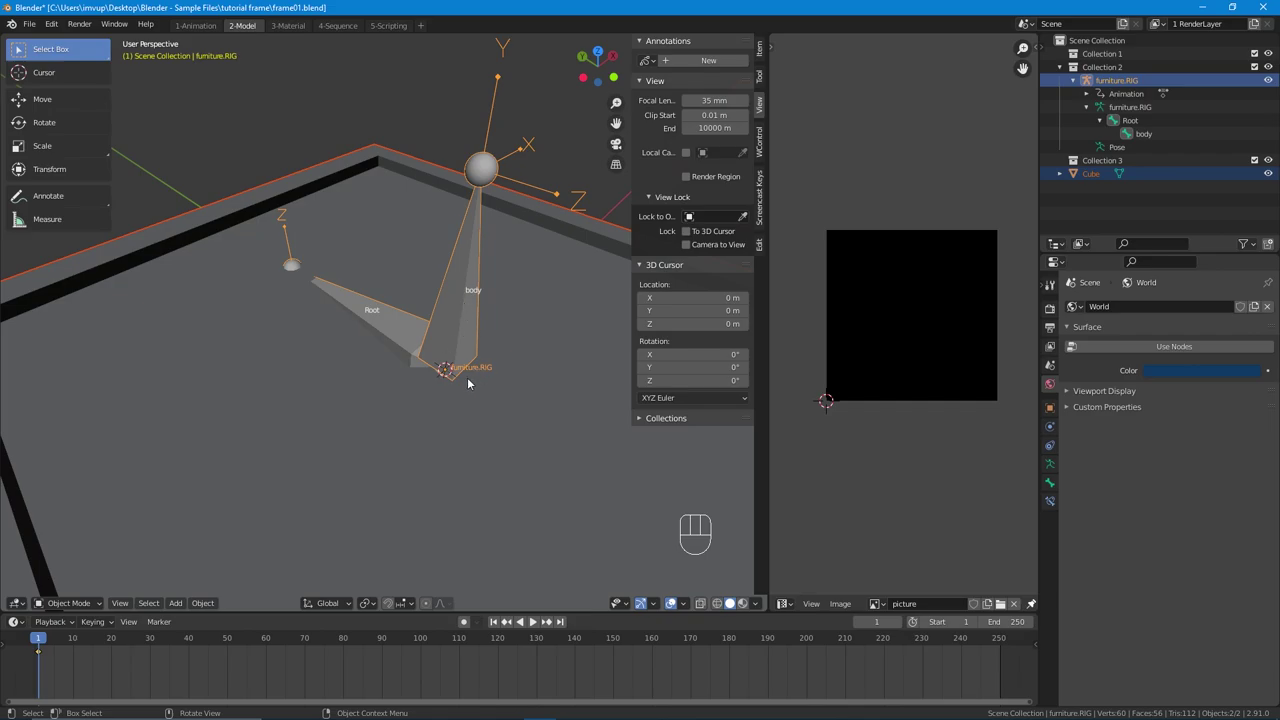
pyautogui.moveTo(519, 361); pyautogui.dragTo(486, 402)
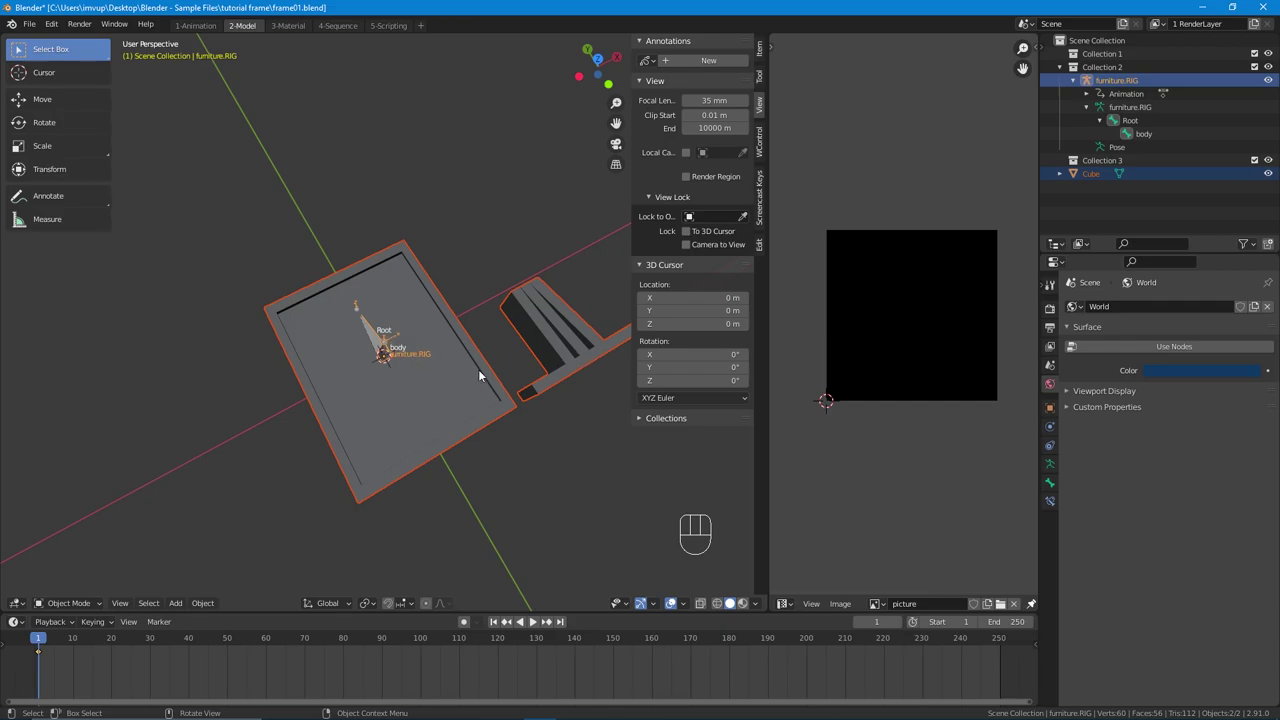
# Step: Select the frame and bookshelf mesh, then add the furniture.RIG armature as the active object
pyautogui.click(500, 381)
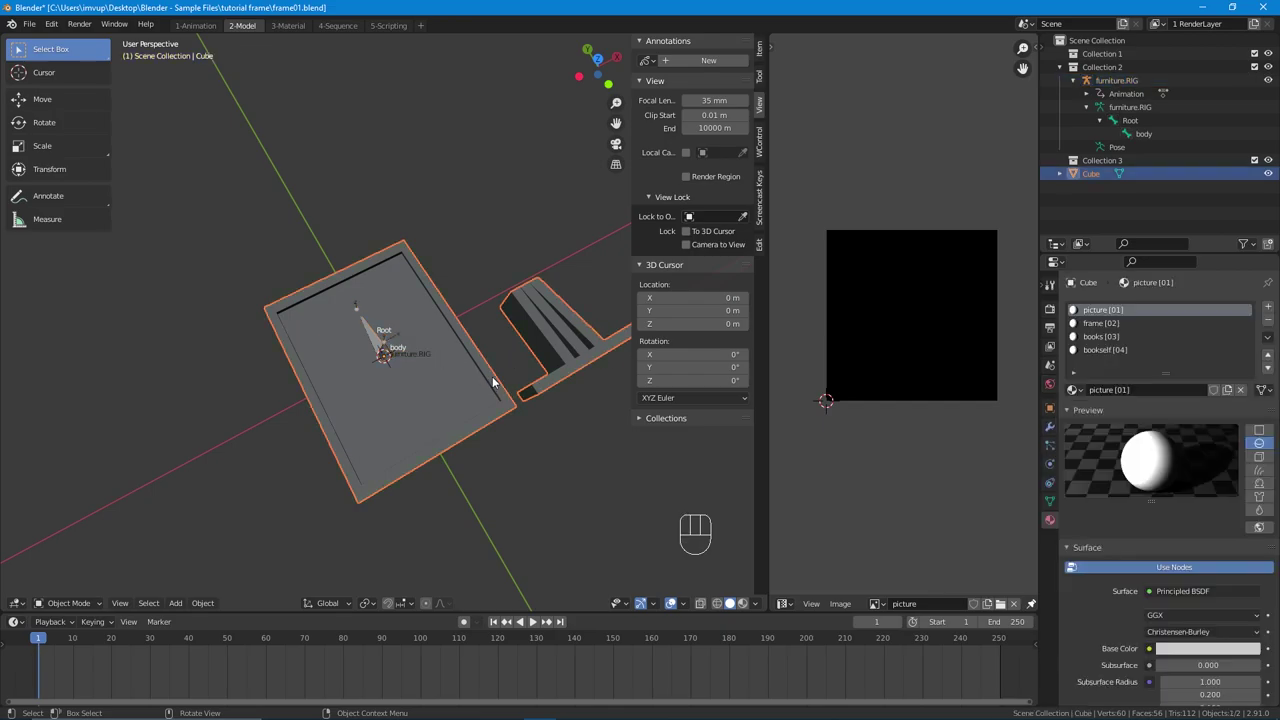
pyautogui.click(390, 356)
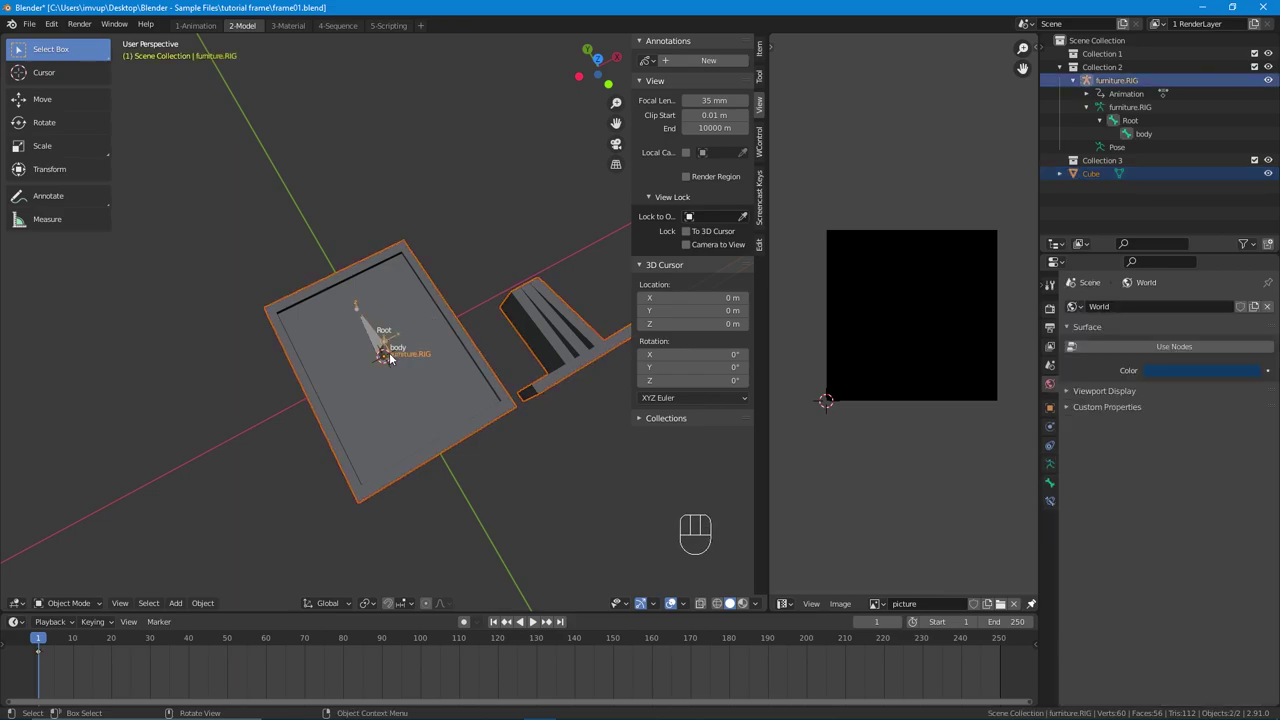
pyautogui.click(389, 358)
pyautogui.click(387, 355)
pyautogui.click(465, 363)
pyautogui.click(464, 364)
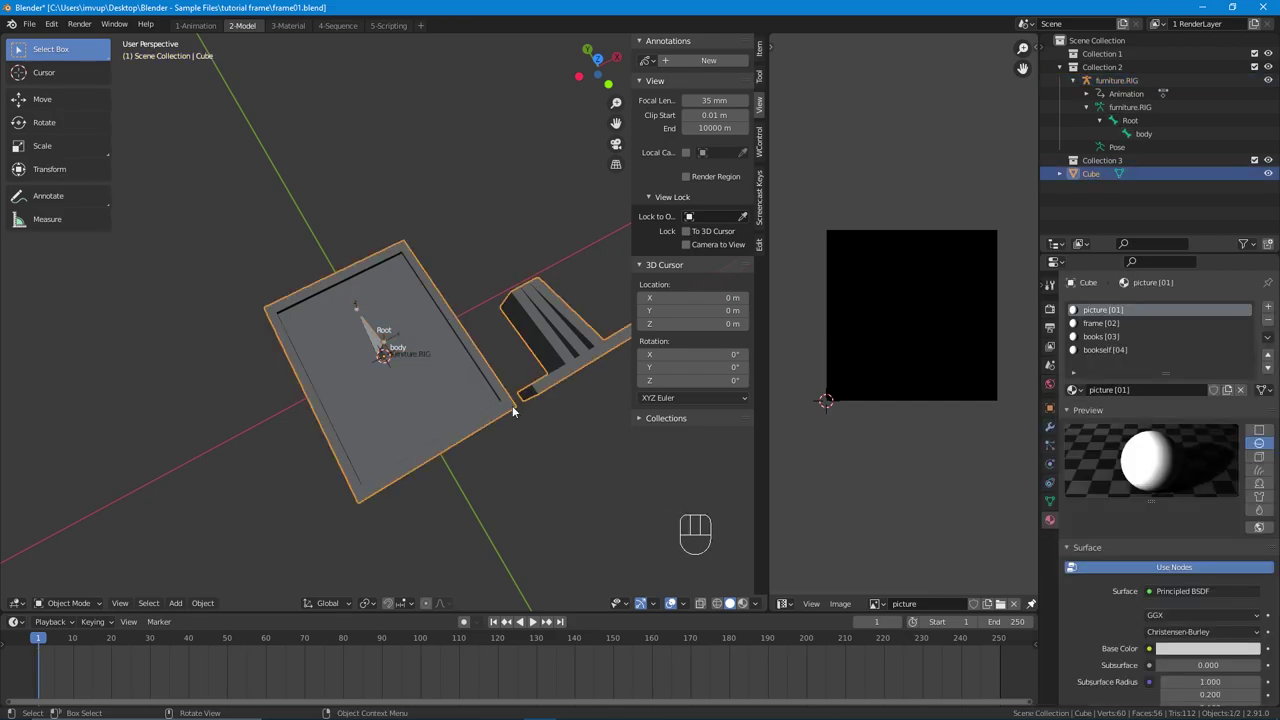
pyautogui.click(389, 351)
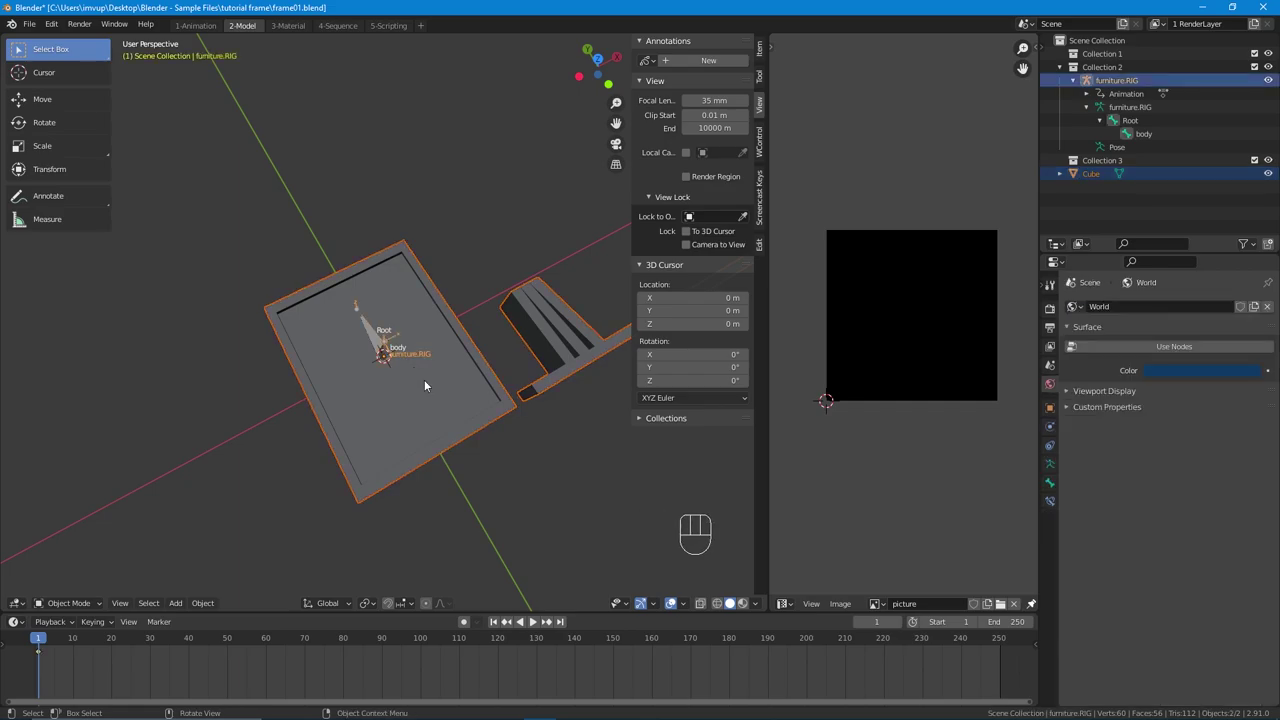
pyautogui.moveTo(425, 384); pyautogui.dragTo(445, 347)
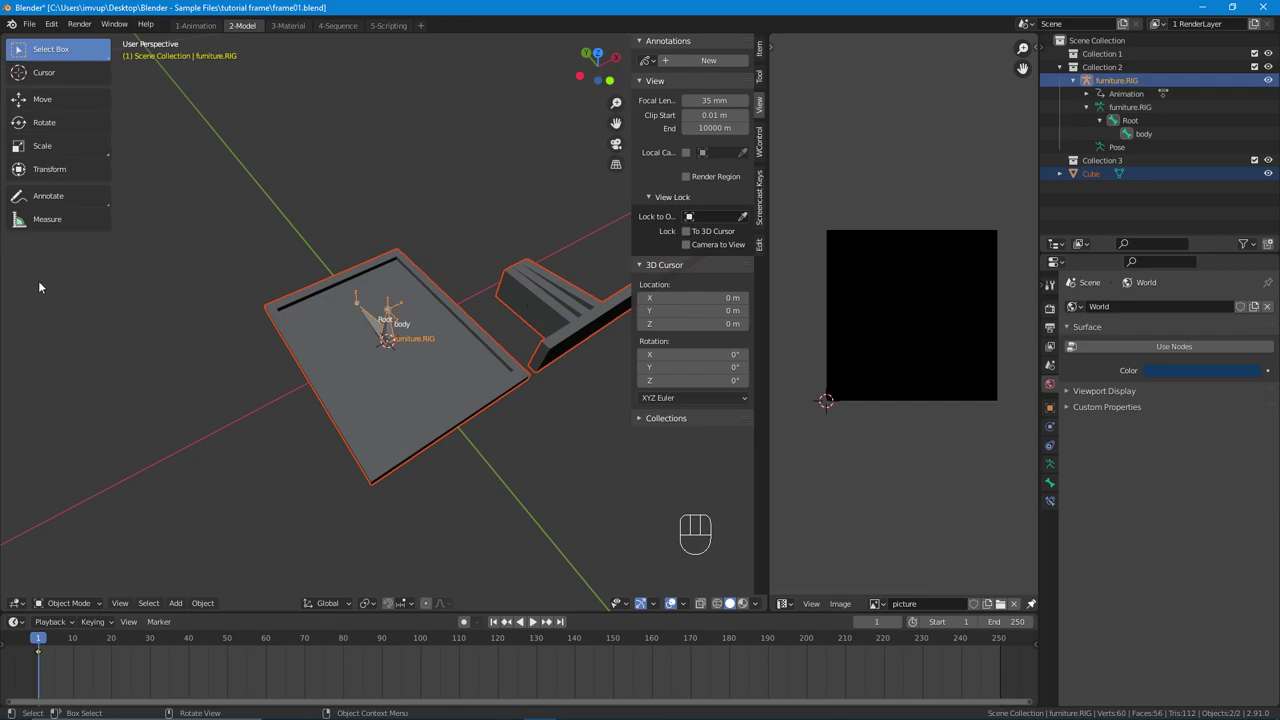
pyautogui.click(32, 213)
pyautogui.click(39, 205)
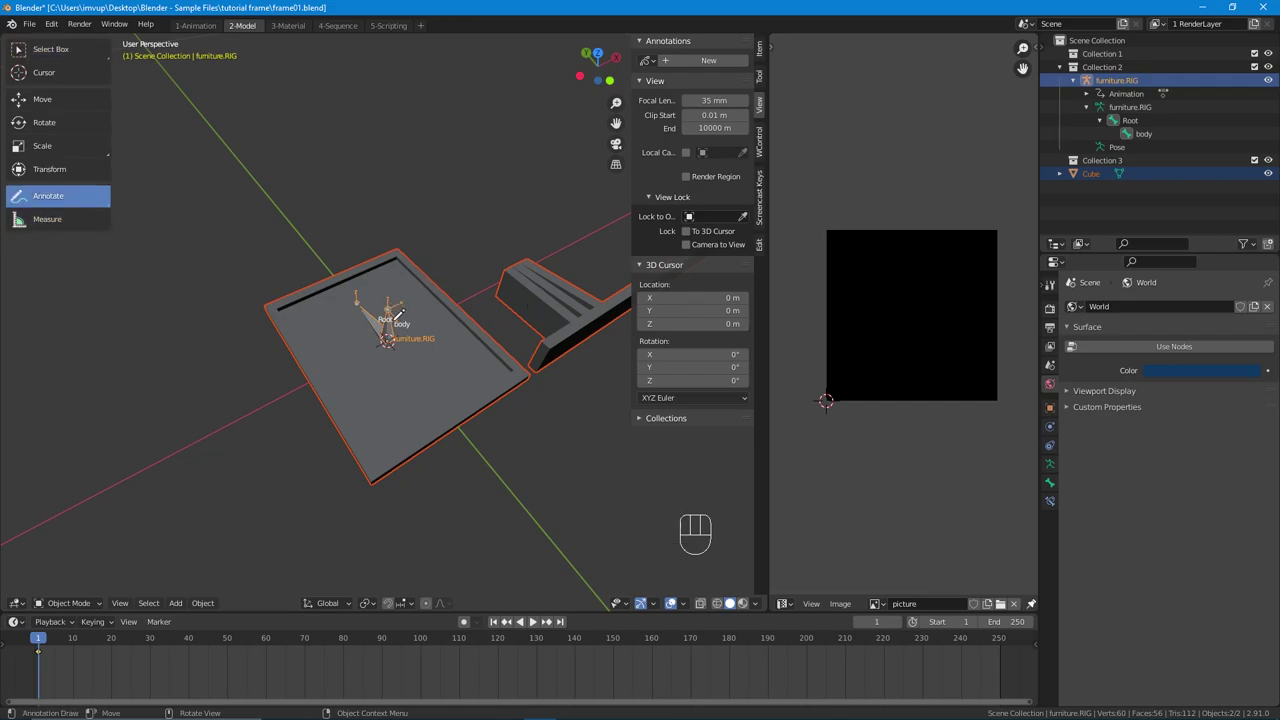
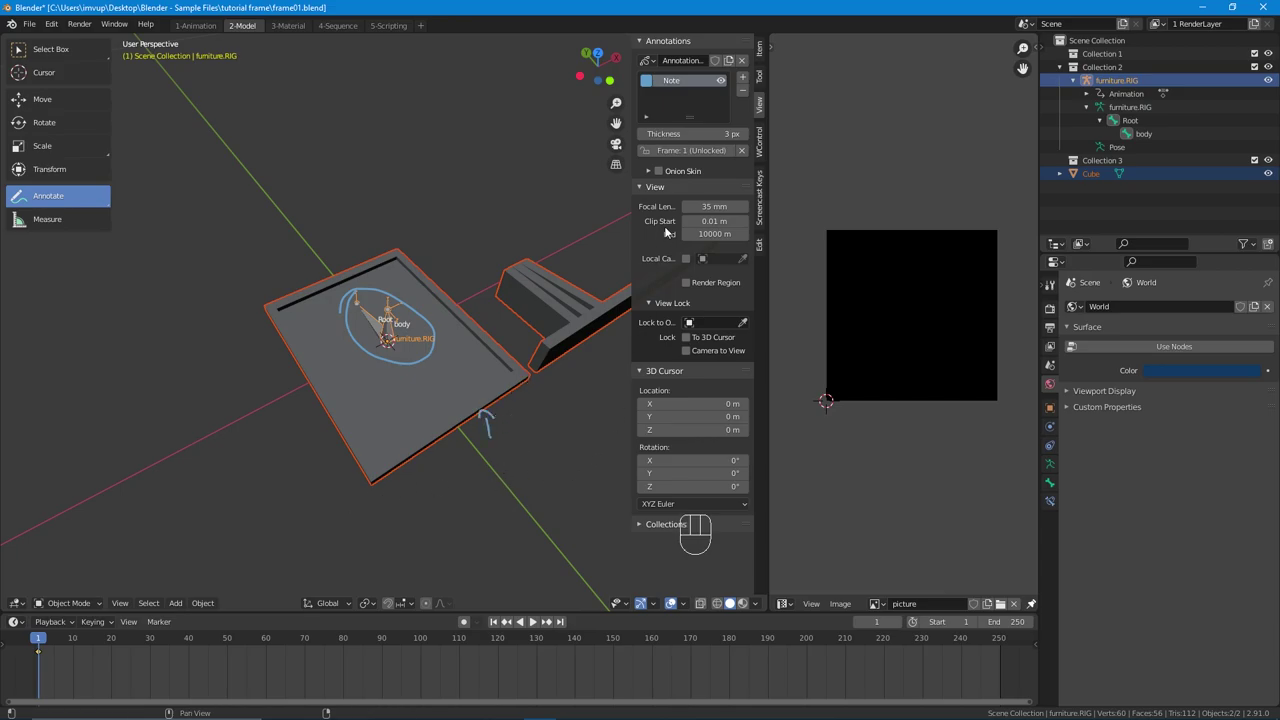
pyautogui.click(745, 65)
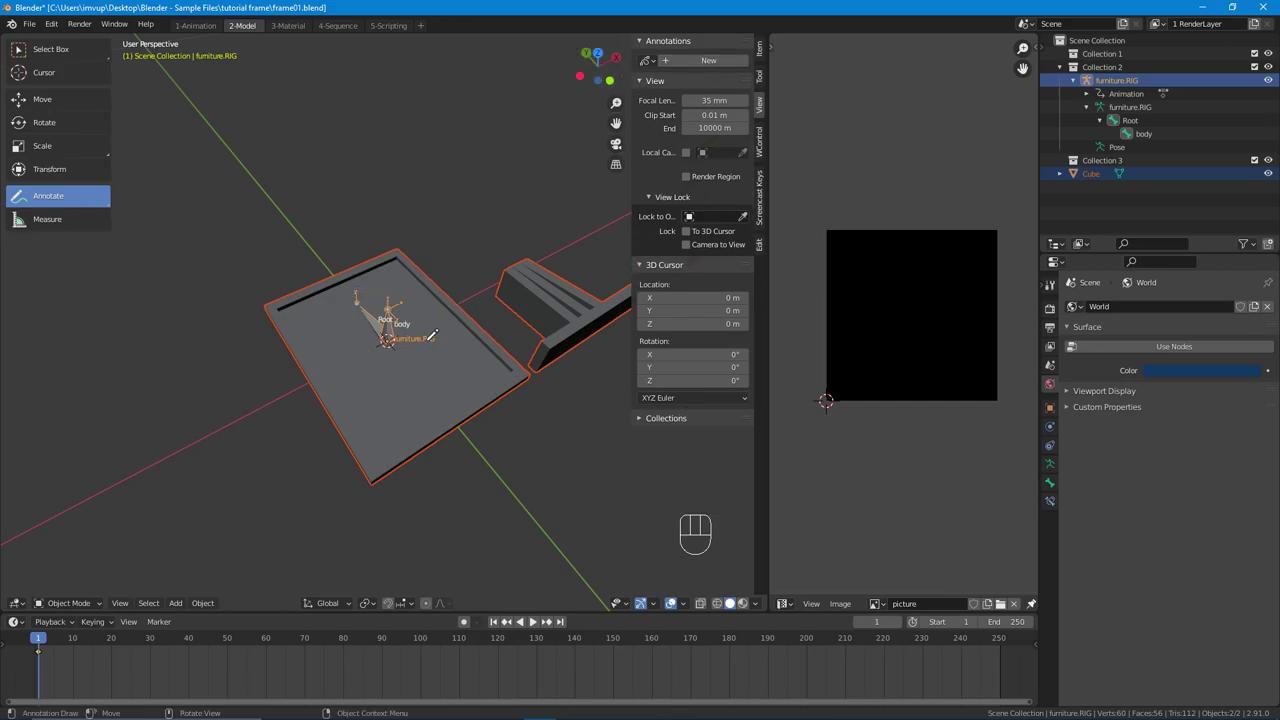
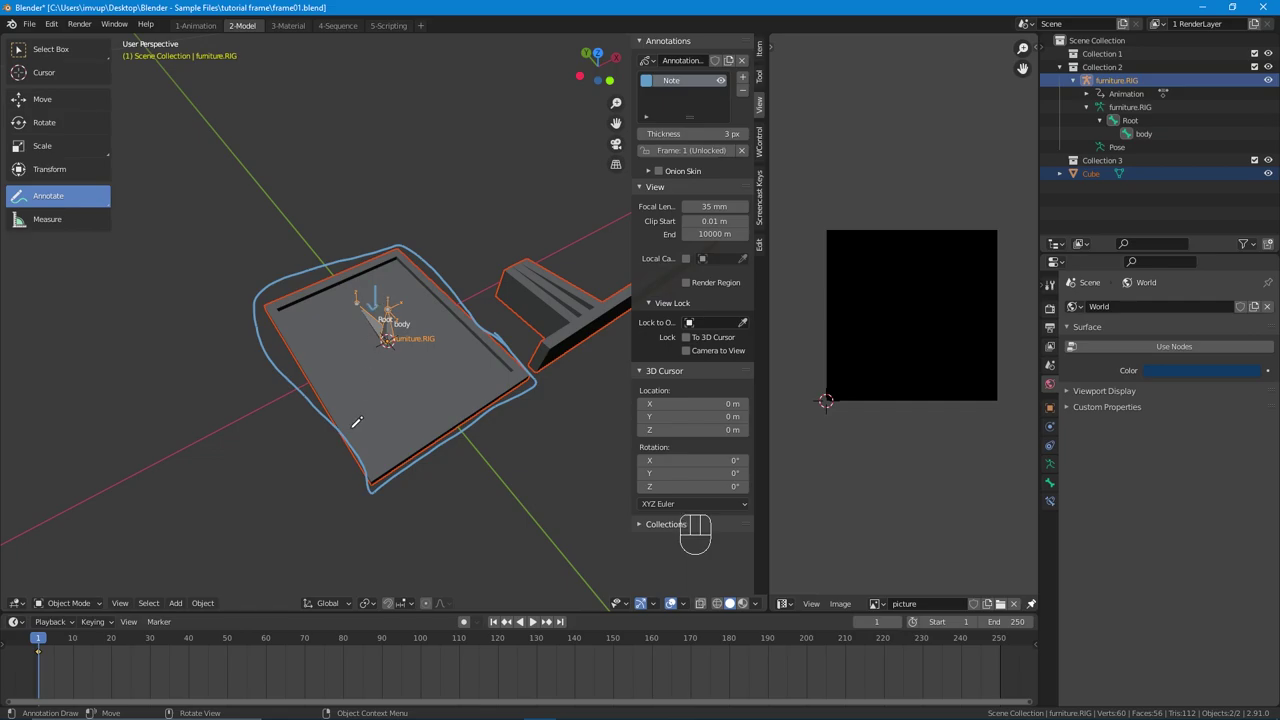
pyautogui.click(747, 63)
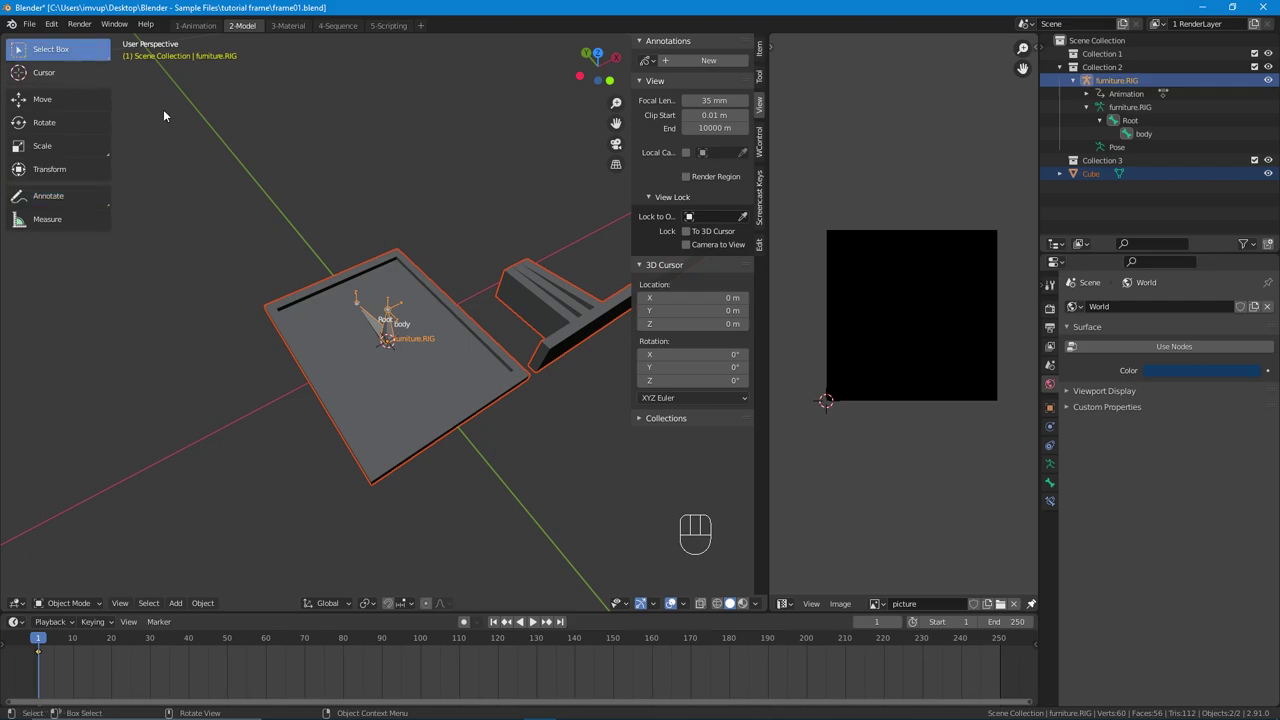
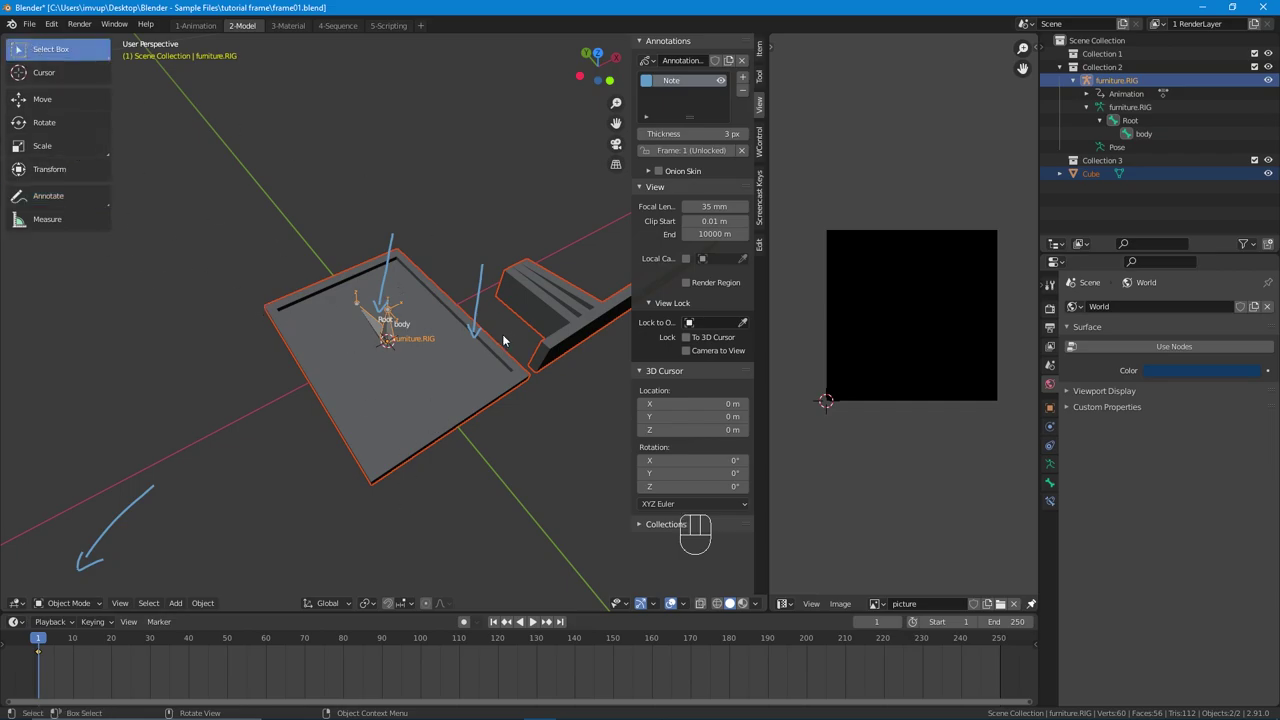
# Step: Parent the mesh to furniture.RIG using Armature Deform with empty vertex groups
pyautogui.press('ctrl+p')
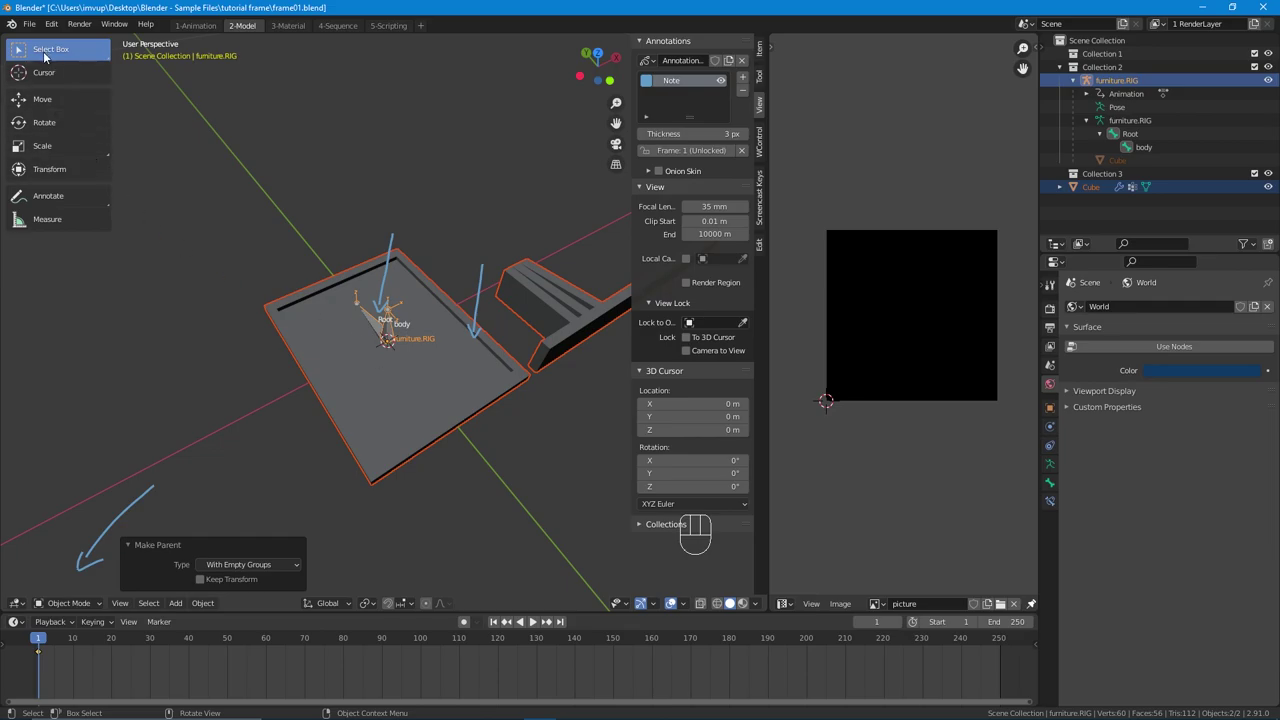
# Step: Test-move the furniture.RIG armature to confirm the mesh follows, then cancel the move
pyautogui.click(51, 56)
pyautogui.click(387, 332)
pyautogui.click(394, 332)
pyautogui.moveTo(408, 342); pyautogui.dragTo(410, 292)
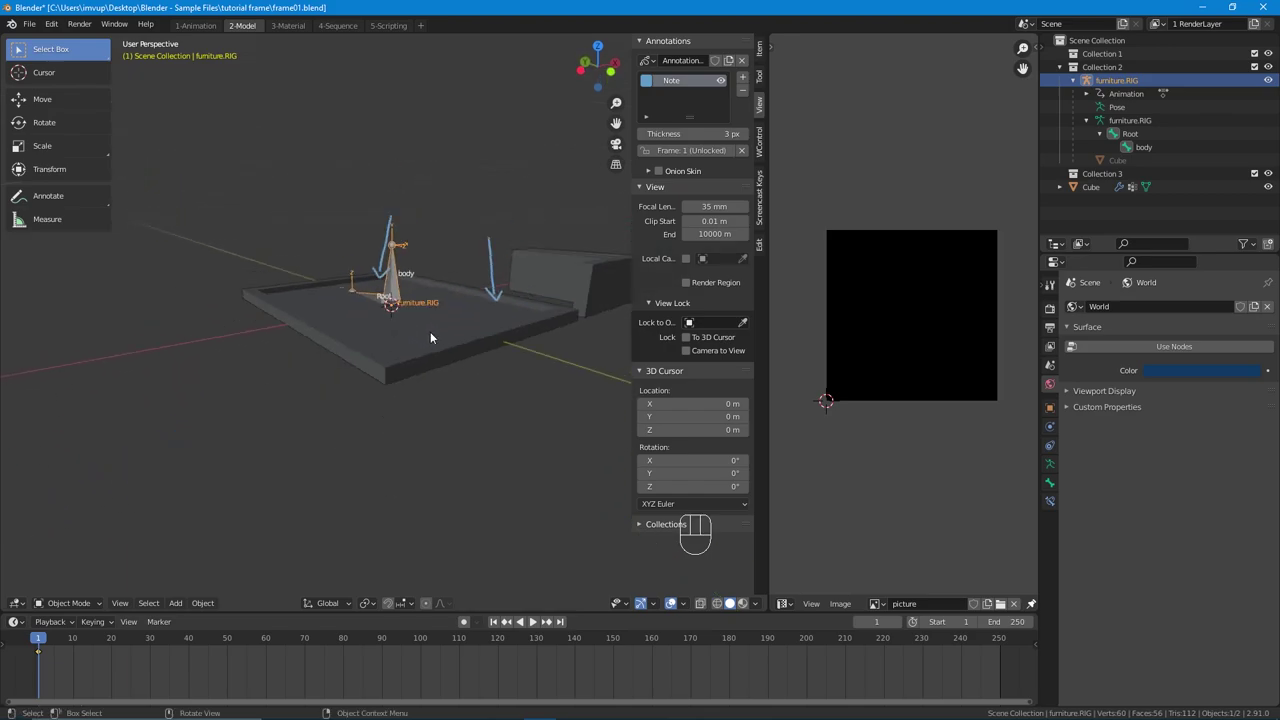
pyautogui.press('g')
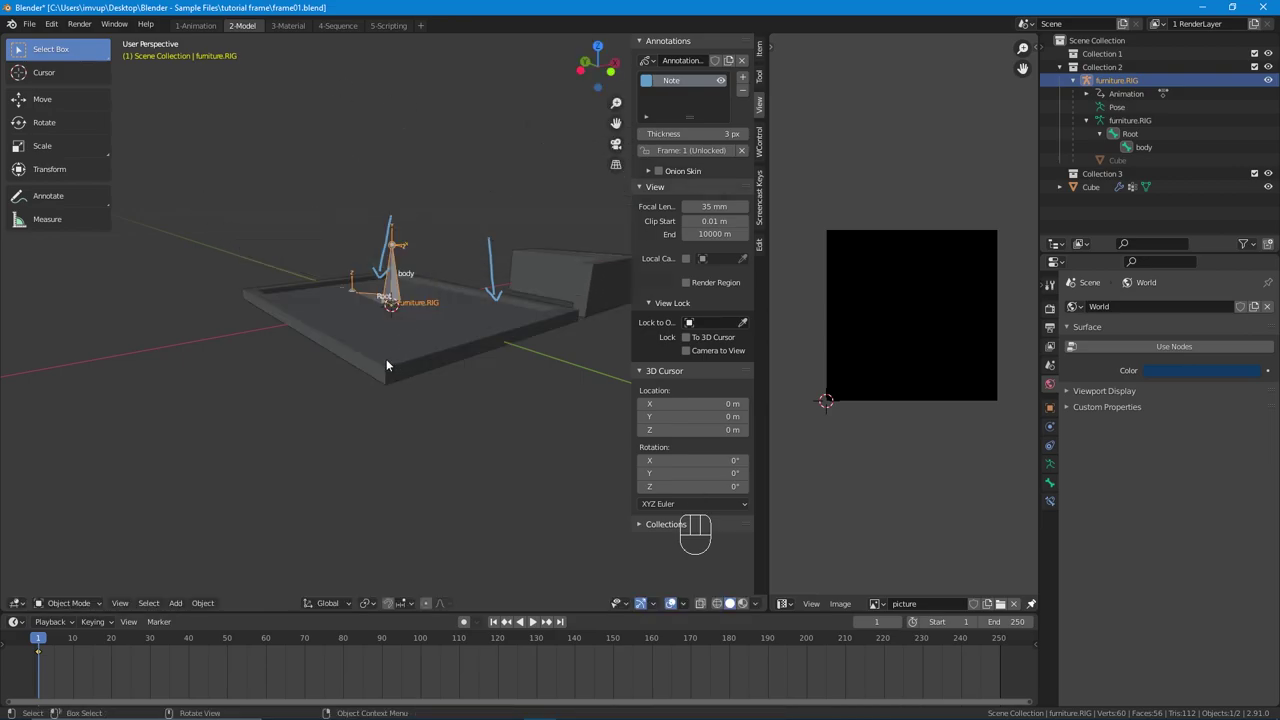
pyautogui.moveTo(389, 364); pyautogui.dragTo(405, 290)
pyautogui.press('g')
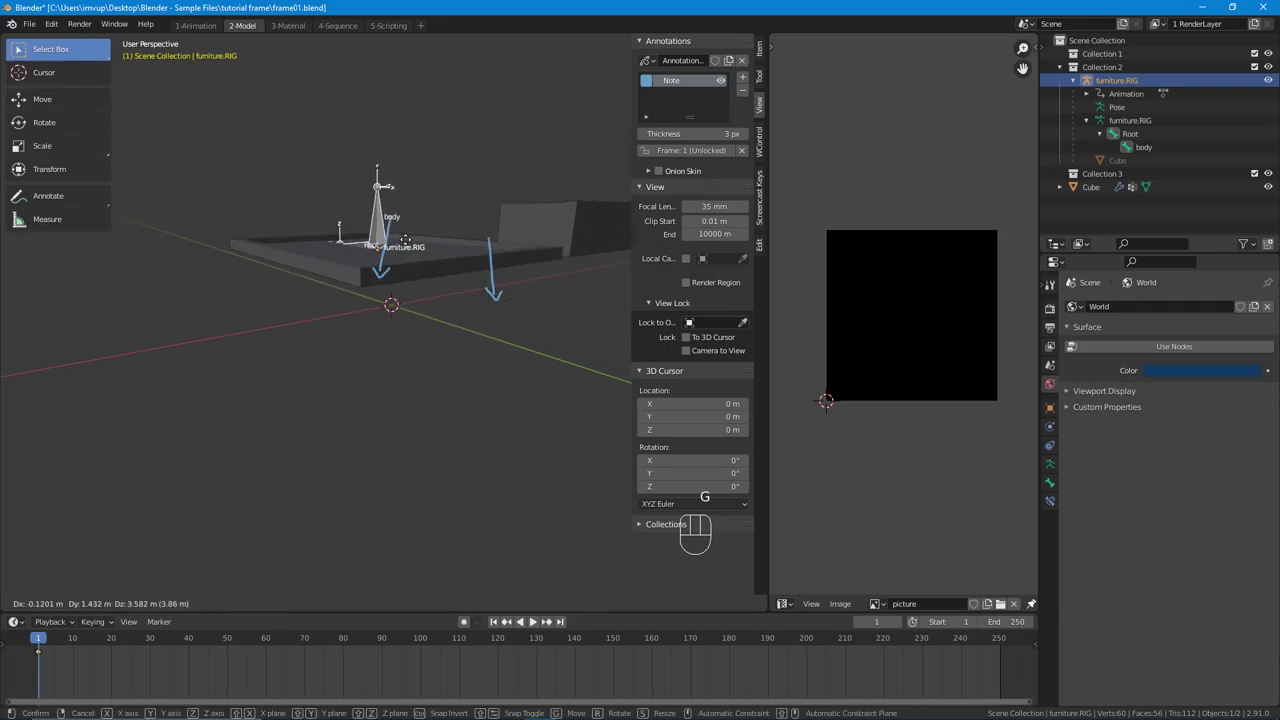
pyautogui.scroll(-3)
pyautogui.moveTo(465, 298); pyautogui.dragTo(461, 389)
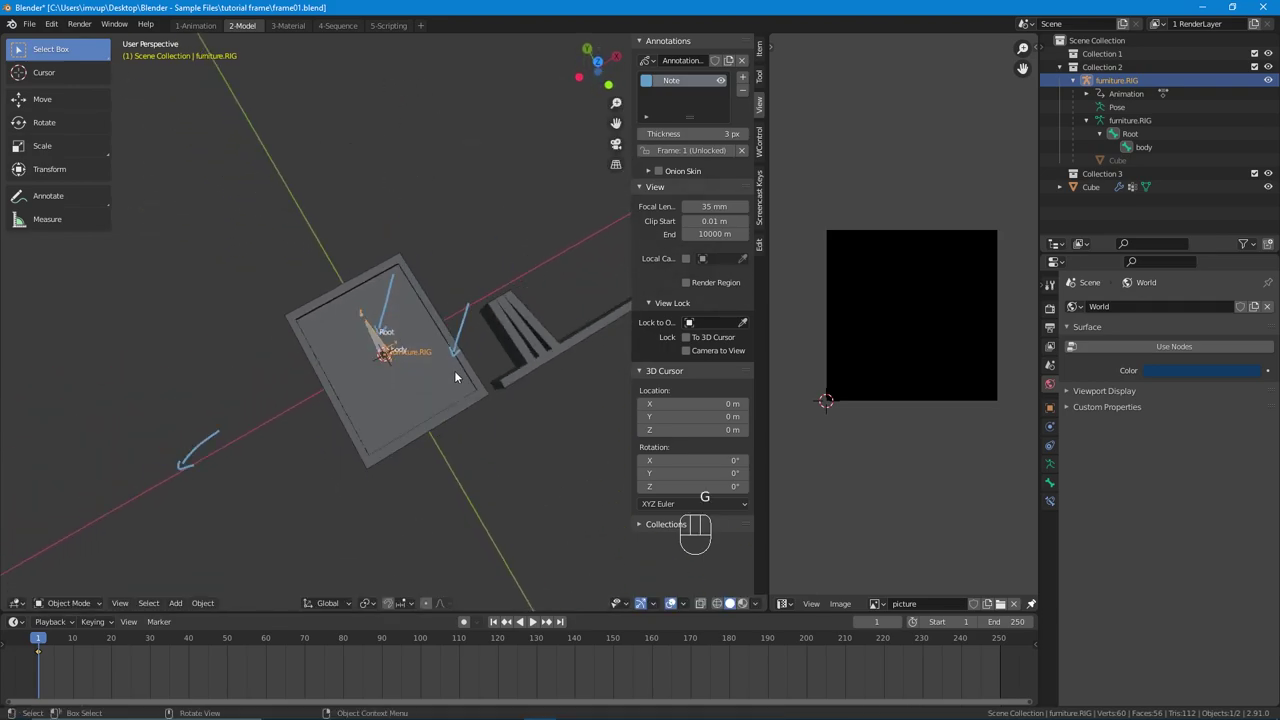
pyautogui.moveTo(453, 374); pyautogui.dragTo(458, 360)
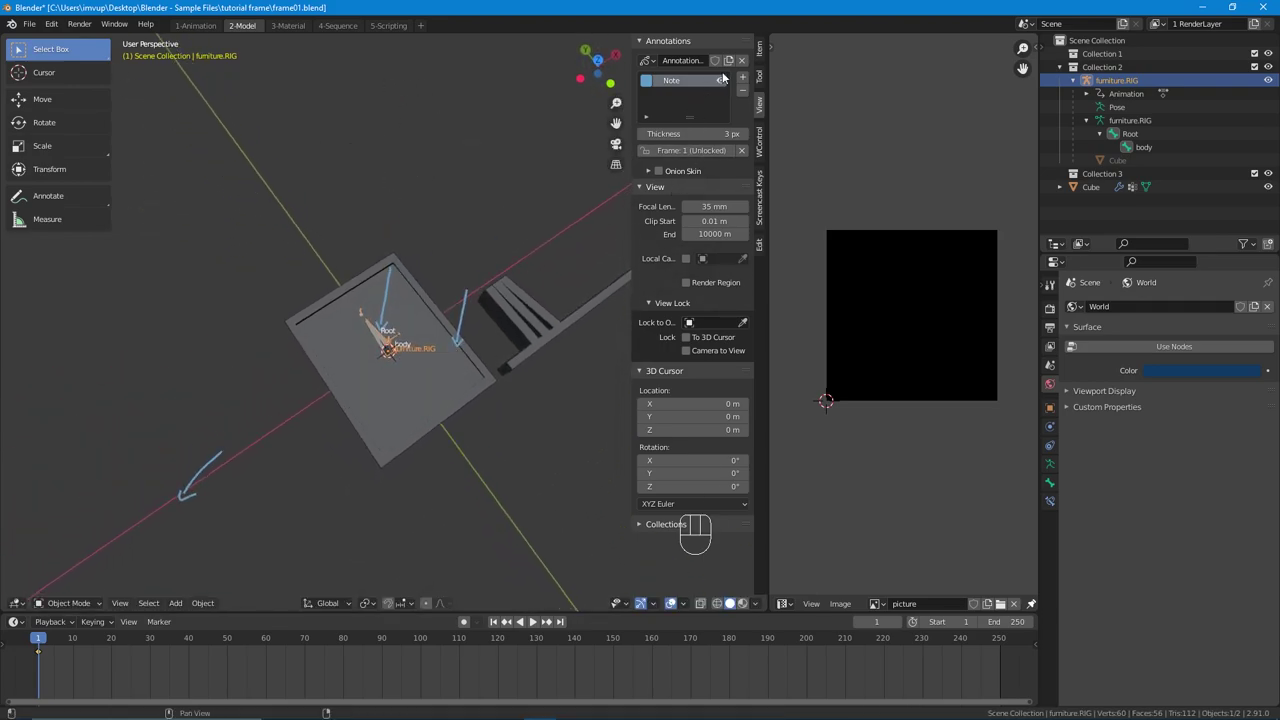
# Step: Delete the annotation layer of sketched arrows and bring the frame closer in view
pyautogui.click(753, 68)
pyautogui.moveTo(378, 311); pyautogui.dragTo(375, 290)
pyautogui.moveTo(384, 289); pyautogui.dragTo(339, 302)
pyautogui.middleClick(331, 311)
pyautogui.moveTo(330, 326); pyautogui.dragTo(321, 344)
# Step: Scale the frame and bookshelf mesh uniformly to 0.375 with its Item transform values shown
pyautogui.click(354, 395)
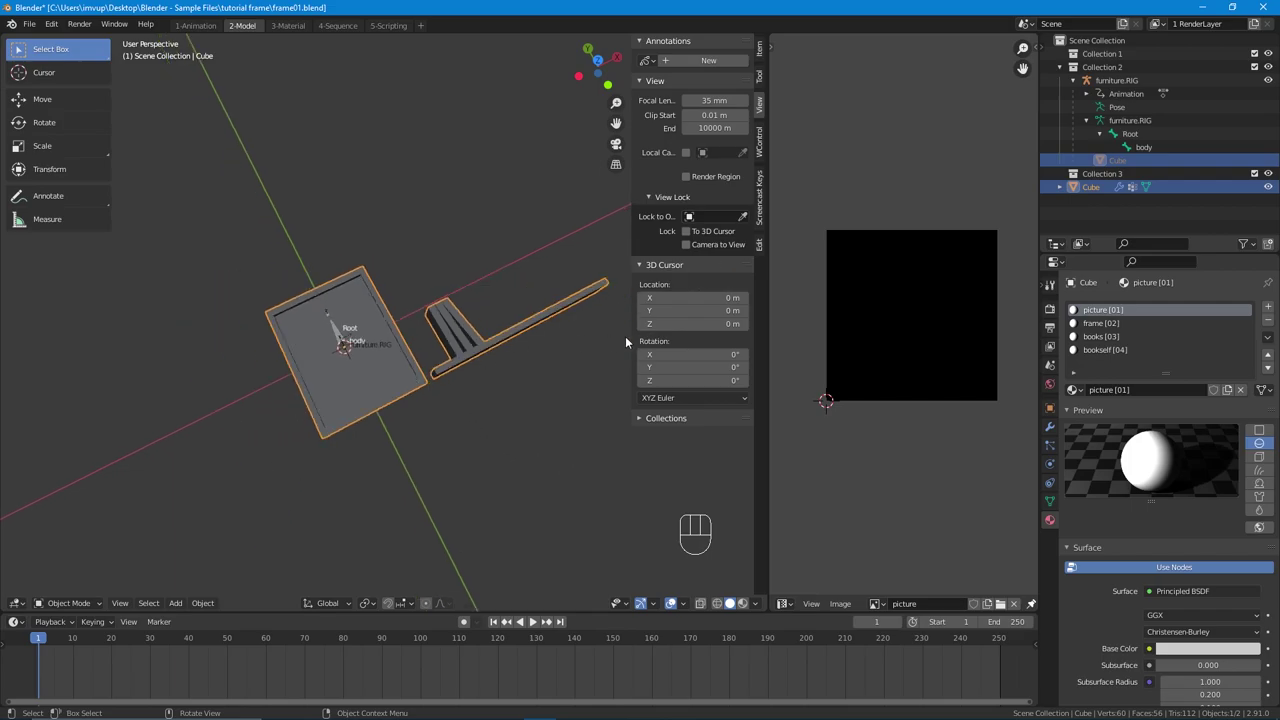
pyautogui.click(380, 375)
pyautogui.click(768, 56)
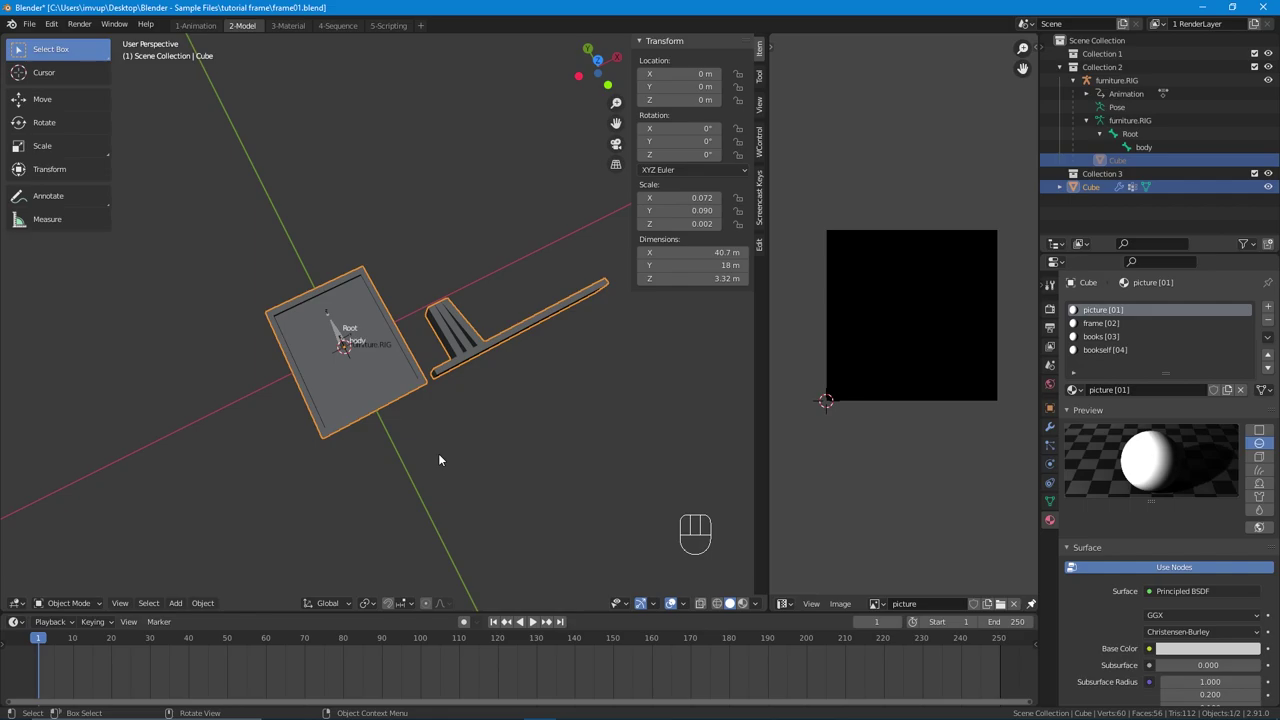
pyautogui.press('s')
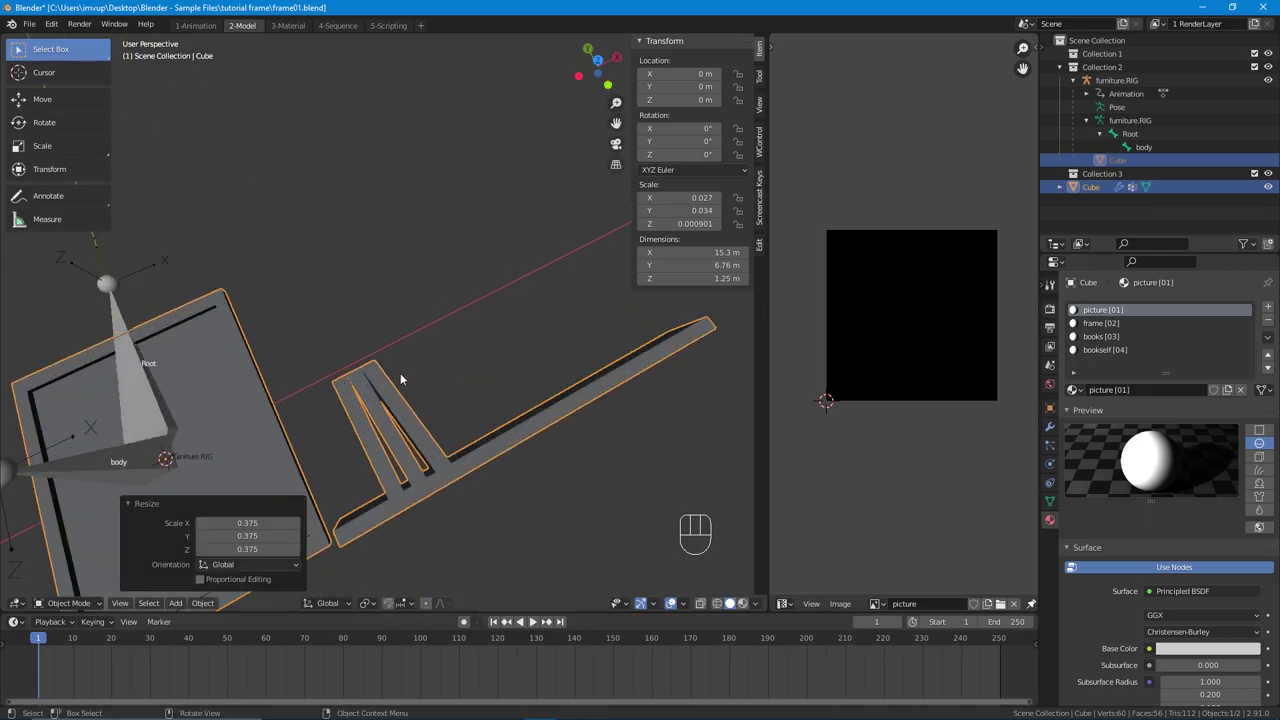
# Step: Orbit and pull back to inspect the shrunken frame against the rig
pyautogui.moveTo(406, 381); pyautogui.dragTo(388, 405)
pyautogui.moveTo(380, 405); pyautogui.dragTo(485, 327)
pyautogui.moveTo(423, 390); pyautogui.dragTo(455, 325)
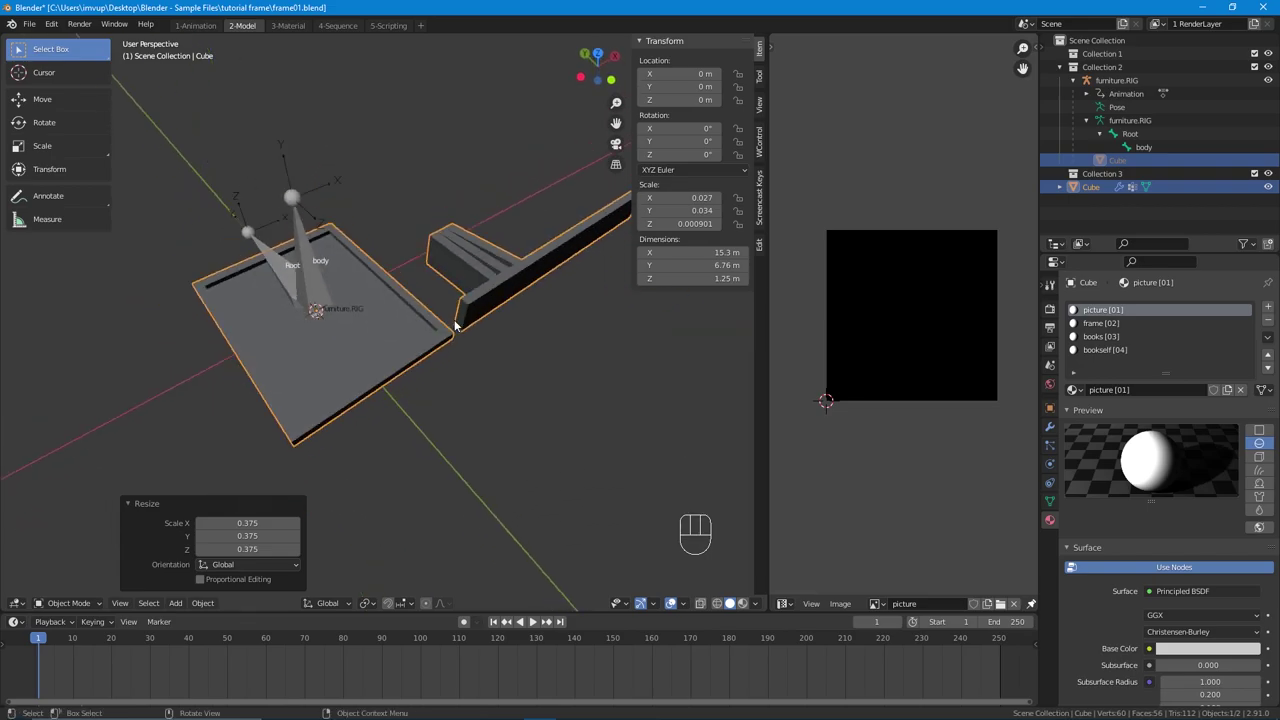
pyautogui.moveTo(455, 333); pyautogui.dragTo(435, 365)
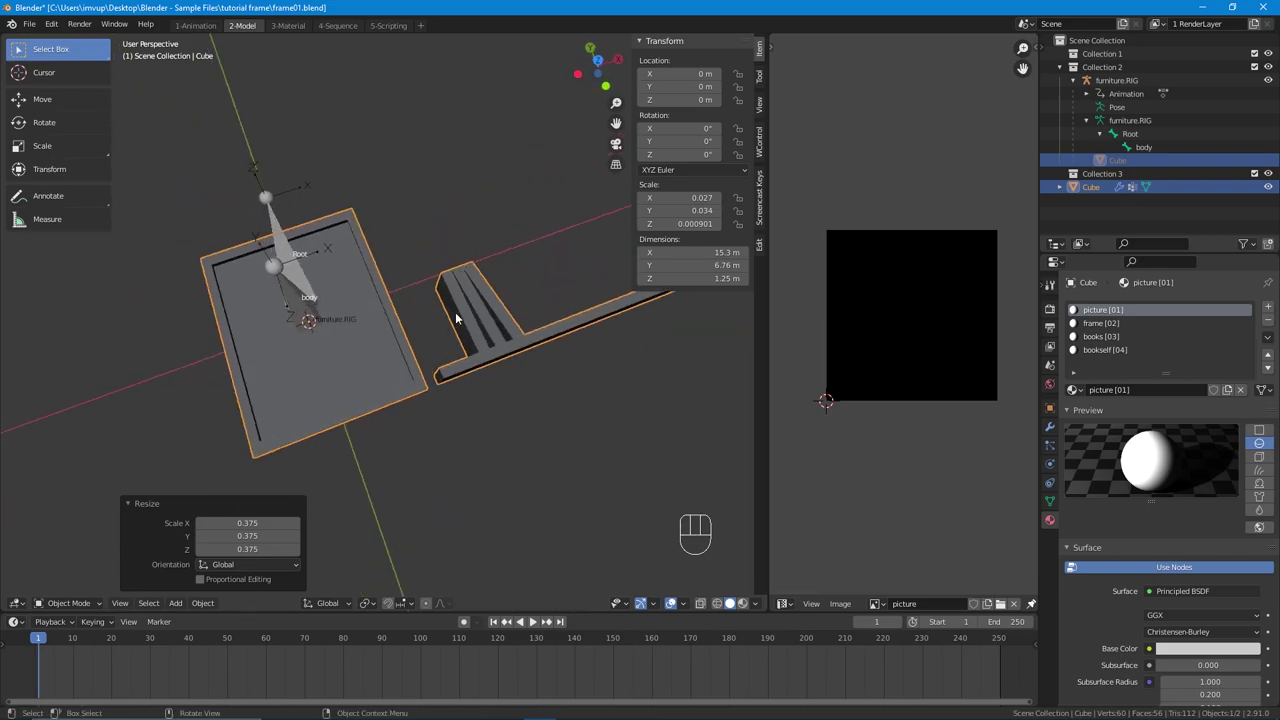